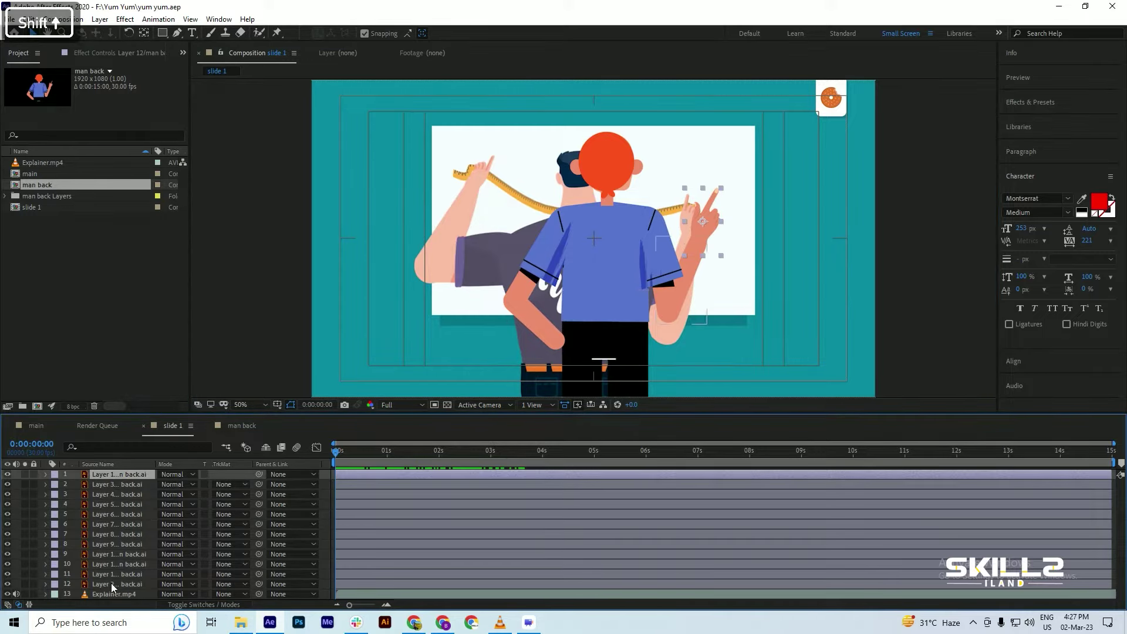
Step the time indicator back and forth by single frames to check the man's artwork placement
key(Left)
key(Left)
key(Left)
key(Right)
key(Right)
key(Left)
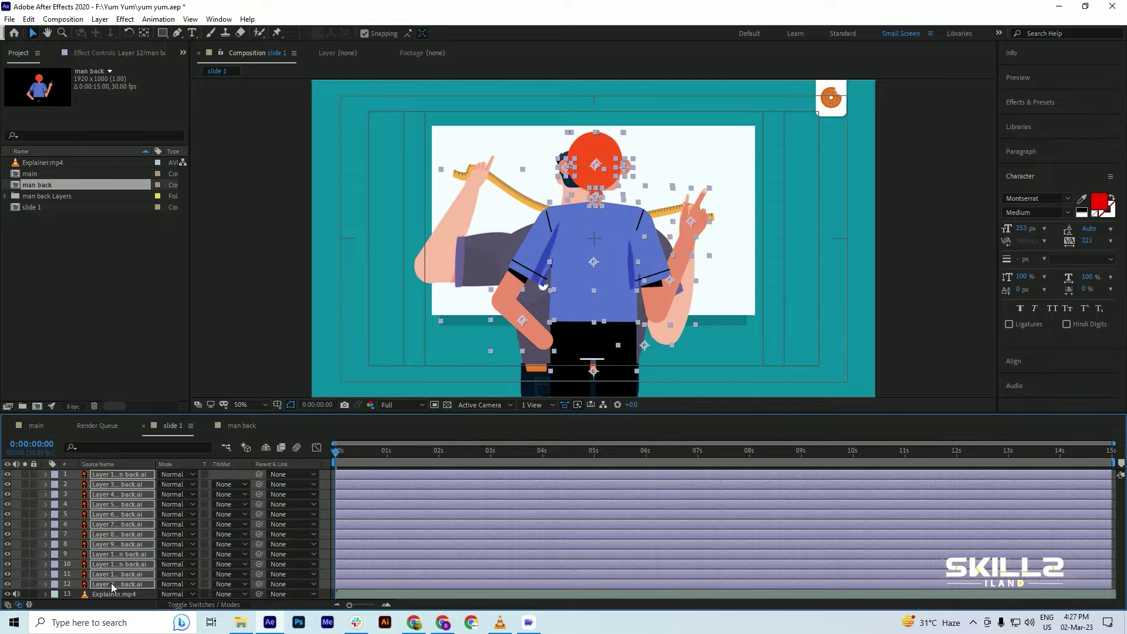
Save the project after drawing the red rectangle and moving Shape Layer 1 above Explainer.mp4
key(ctrl+s)
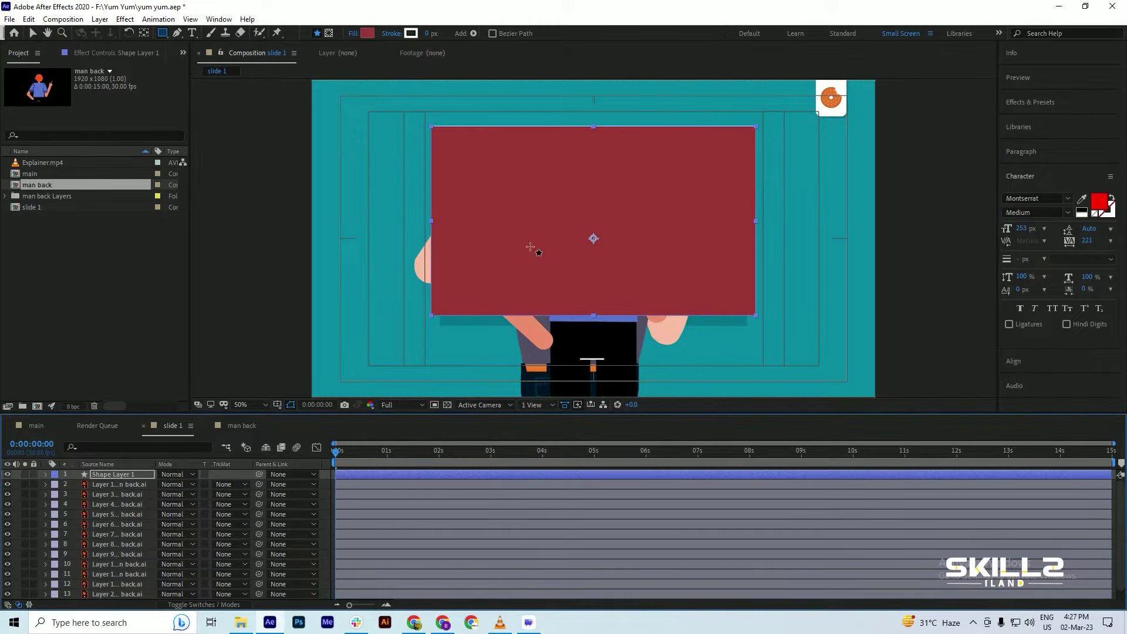
key(ctrl+s)
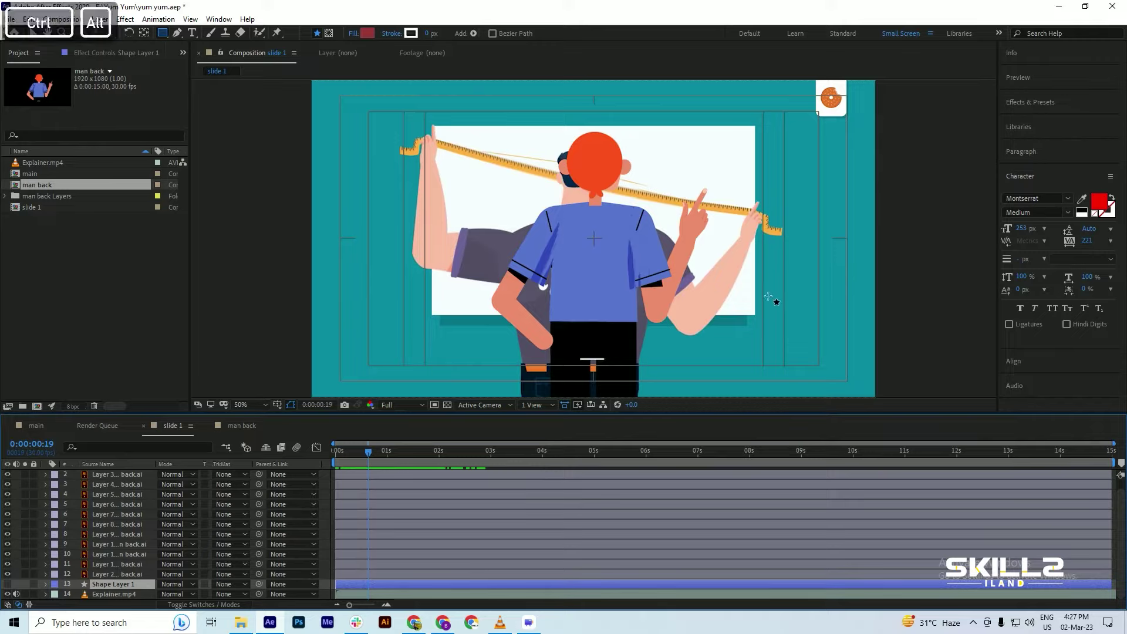
Switch back to the Selection tool before moving to Illustrator for the speaker icon
key(v)
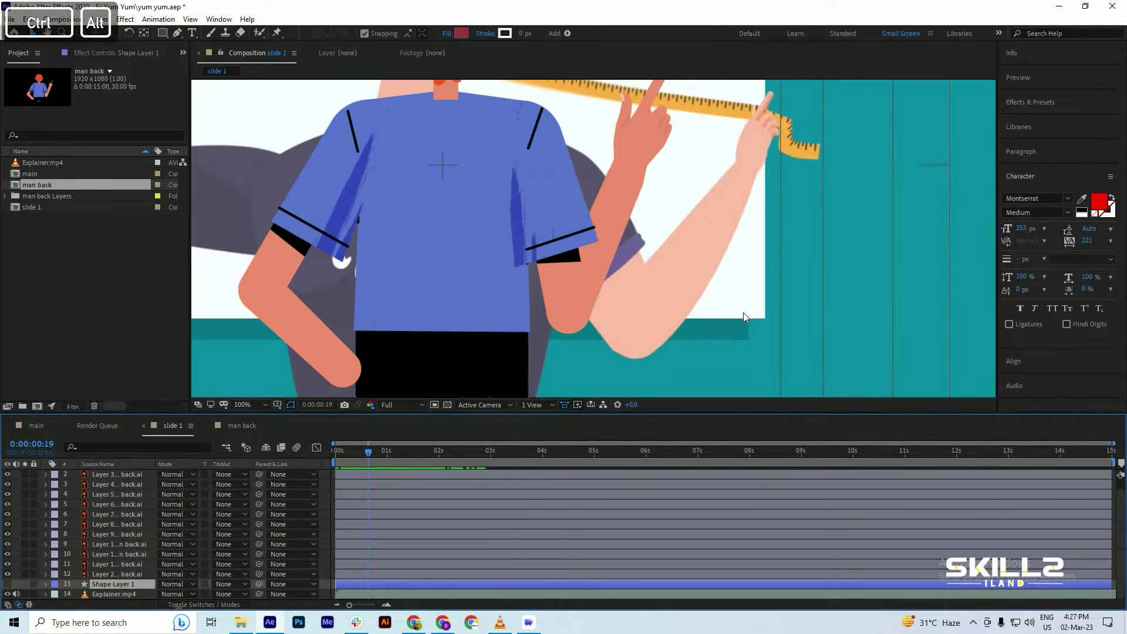
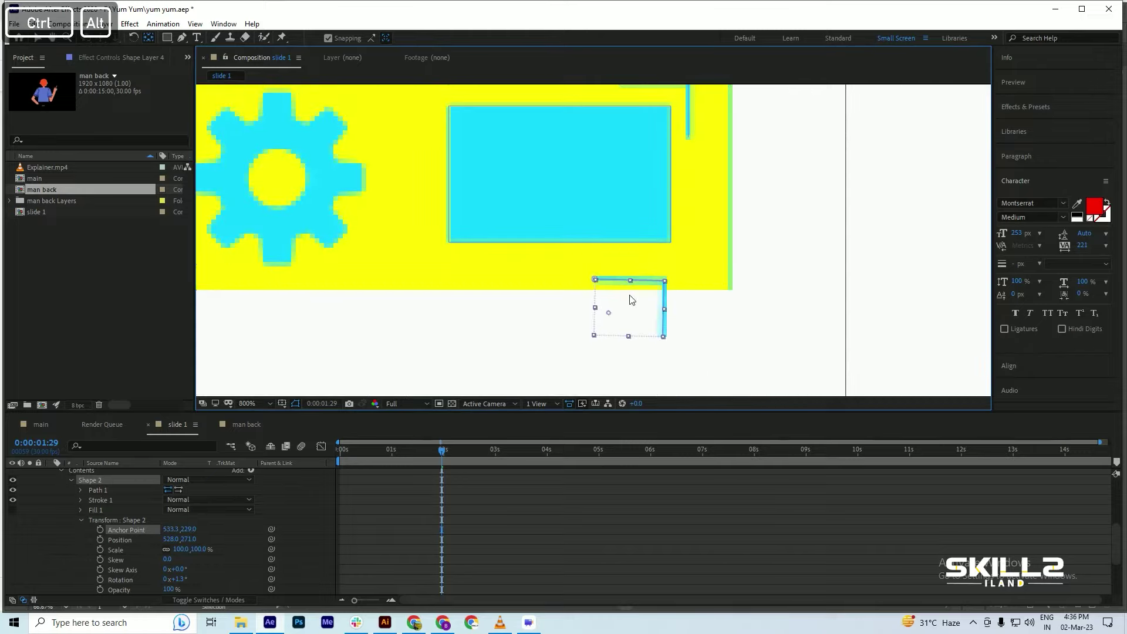
Duplicate the corner-bracket shape group for the rectangle's bottom-right corner
key(d)
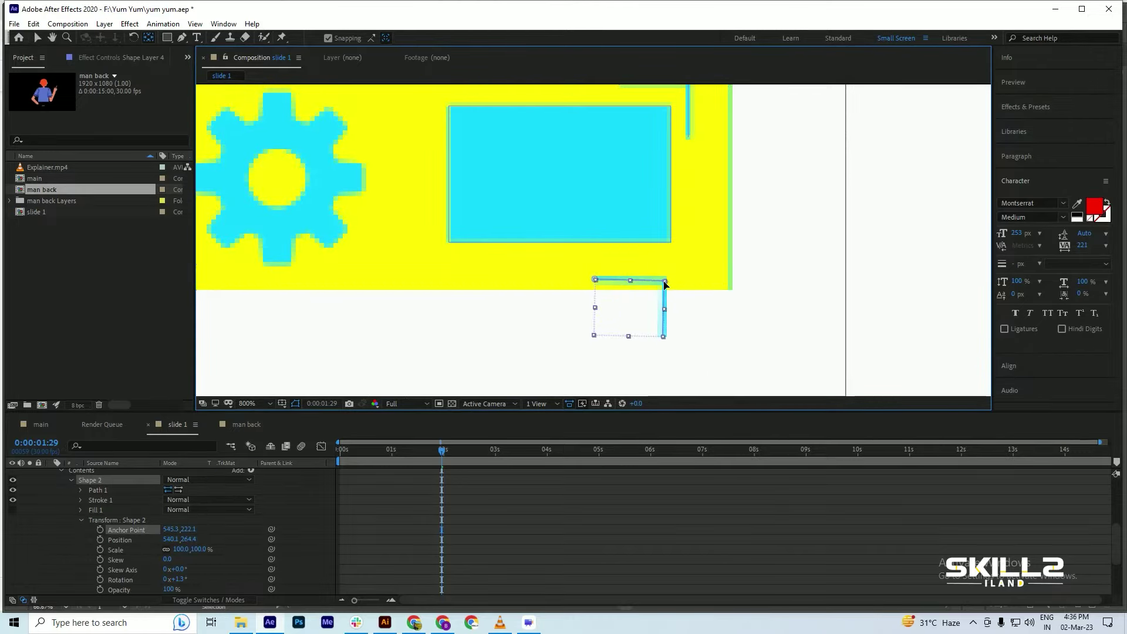
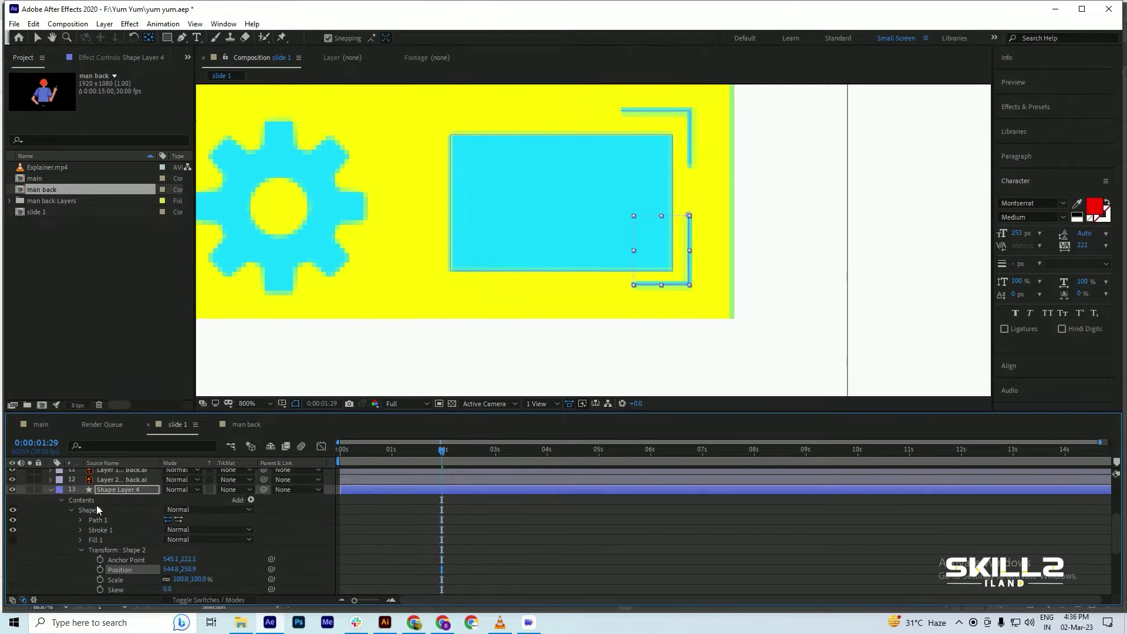
Duplicate the bracket, nudge it left to the next corner, rotate it -180° and save
key(ctrl+d)
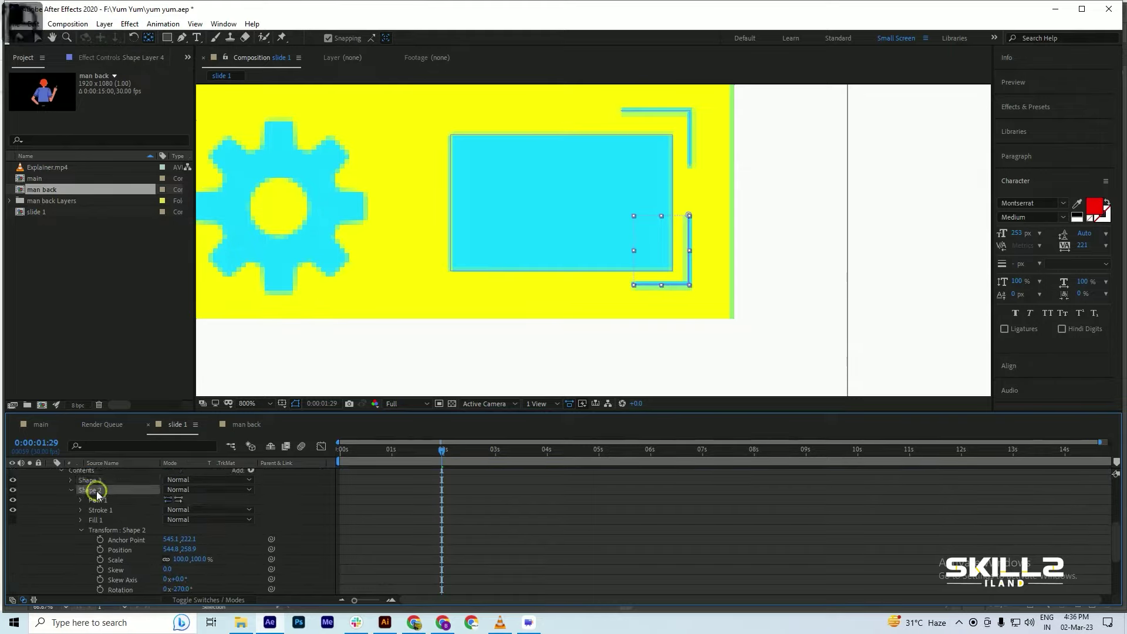
key(Left)
key(Left)
key(Left)
key(Left)
key(Left)
key(Left)
key(Left)
key(Left)
key(Left)
key(Left)
key(Left)
key(Left)
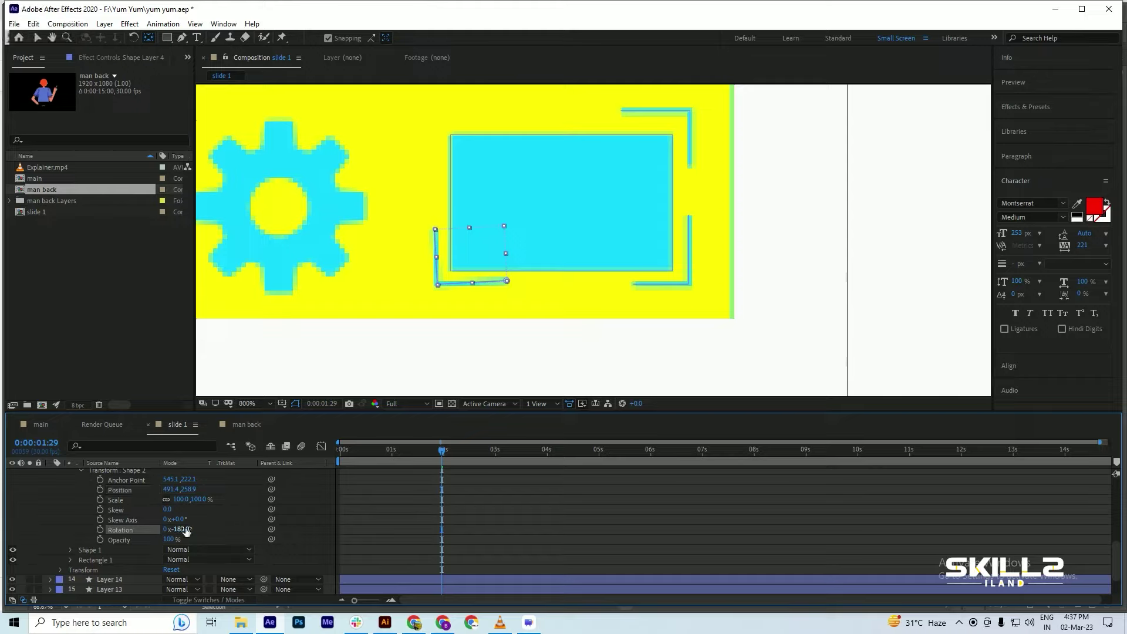
text(-180)
key(Return)
key(Up)
key(Up)
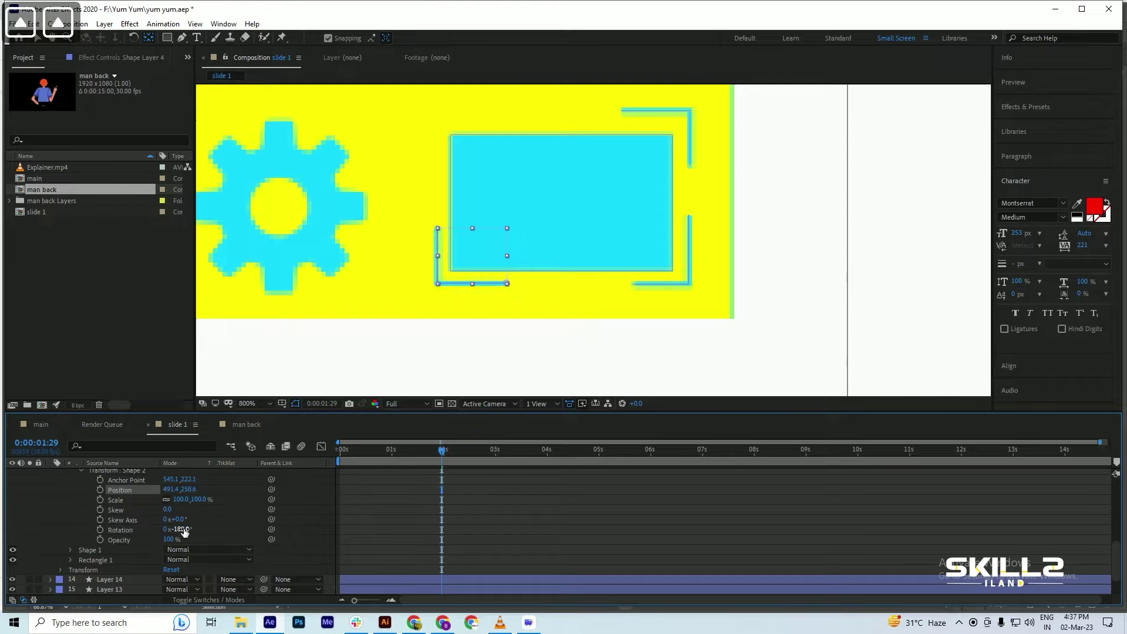
key(Left)
key(ctrl+s)
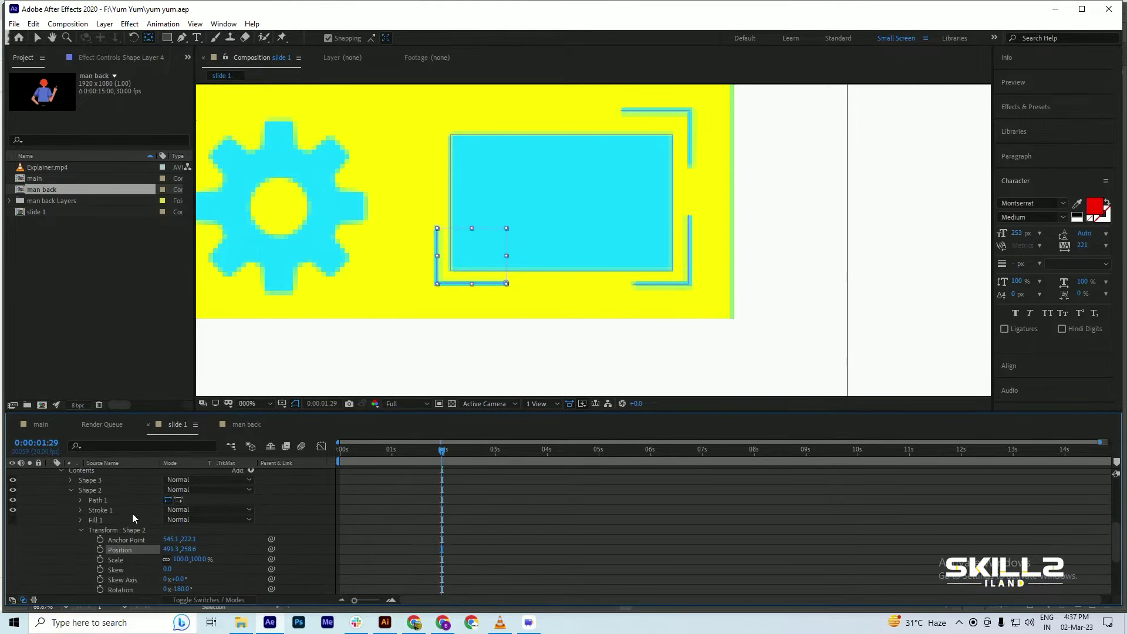
Duplicate again, nudge the copy up to the top-left corner, rotate it -90° and save
key(ctrl+d)
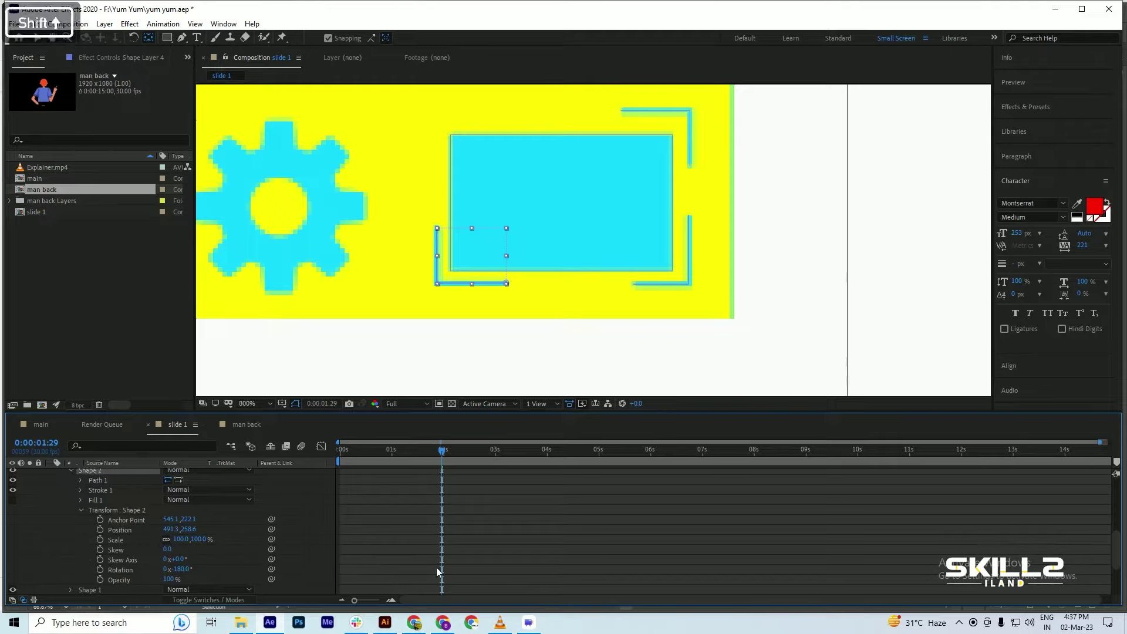
key(Up)
key(Up)
key(Up)
key(Up)
key(Up)
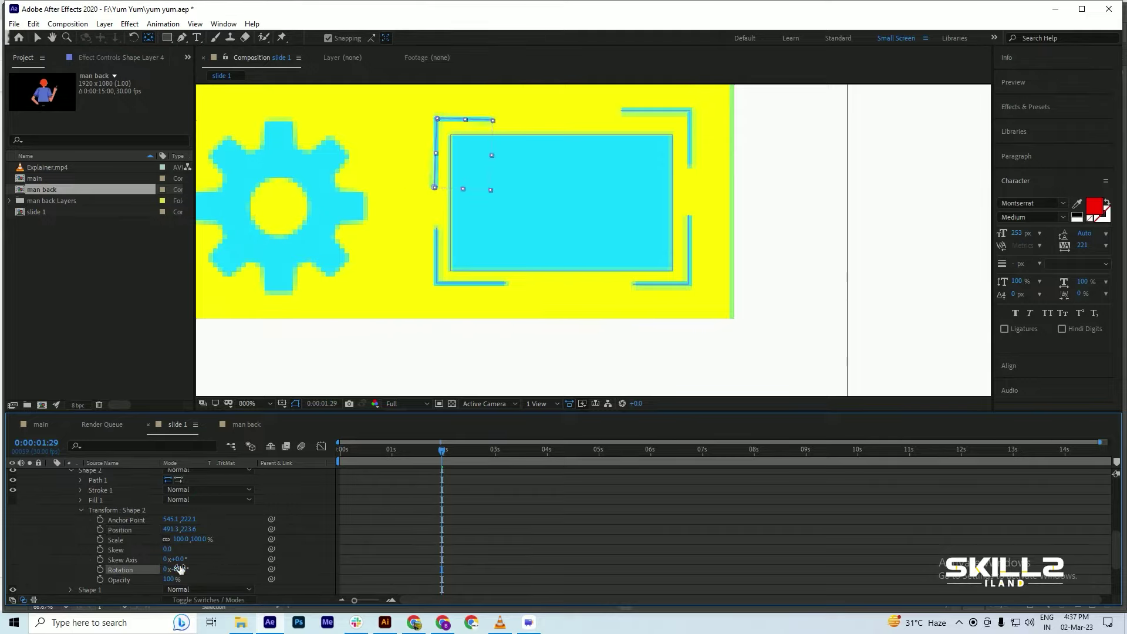
text(-90)
key(Return)
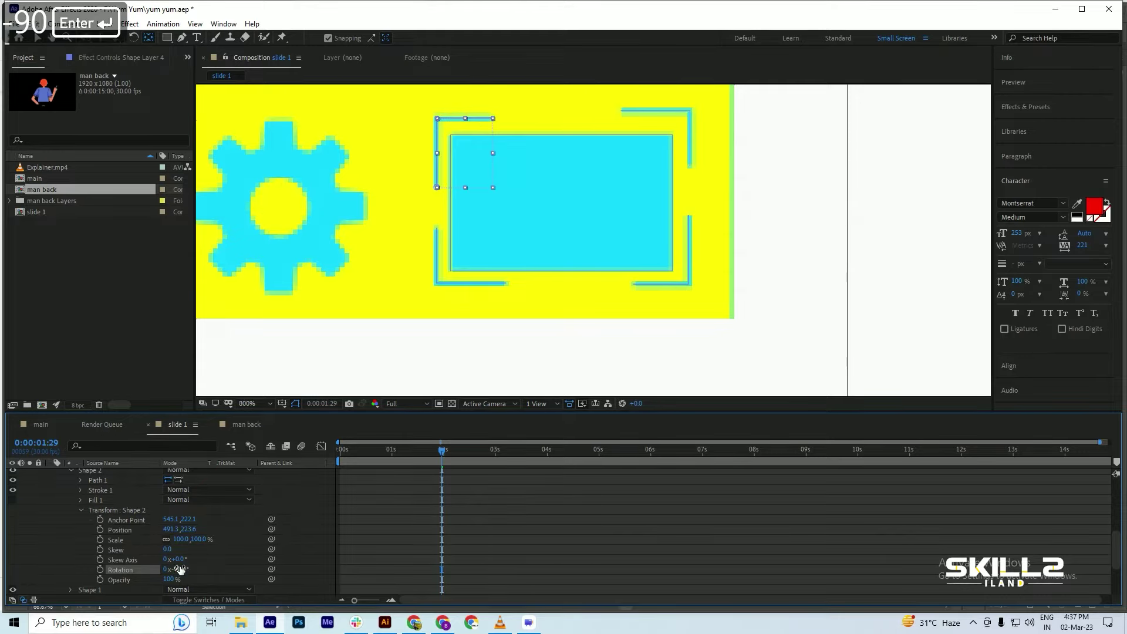
key(ctrl+s)
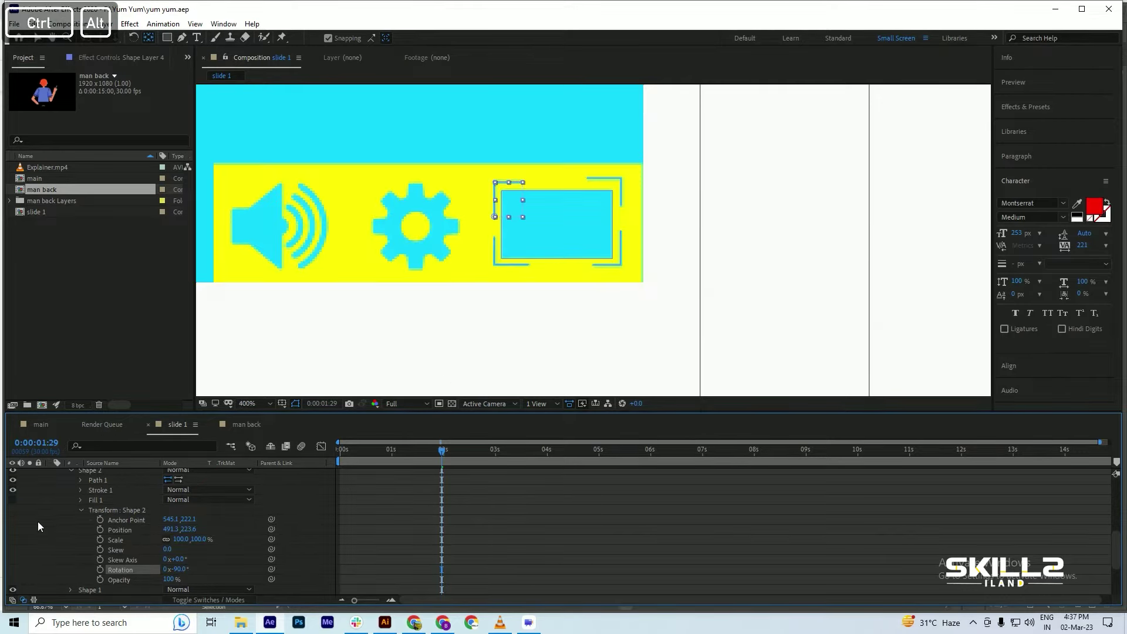
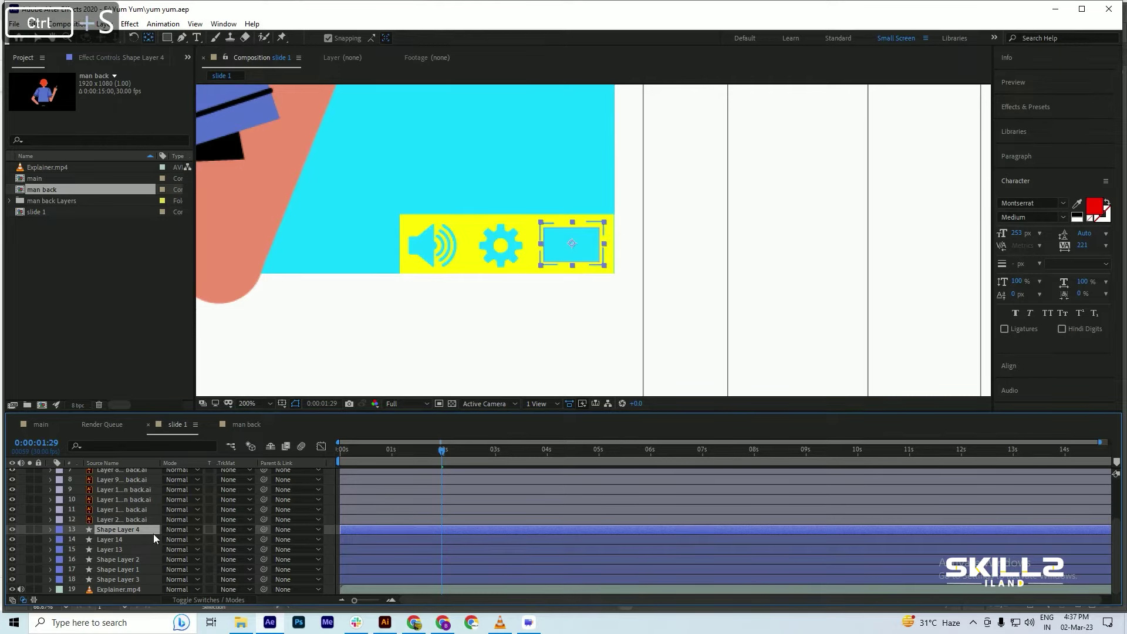
click(116, 546)
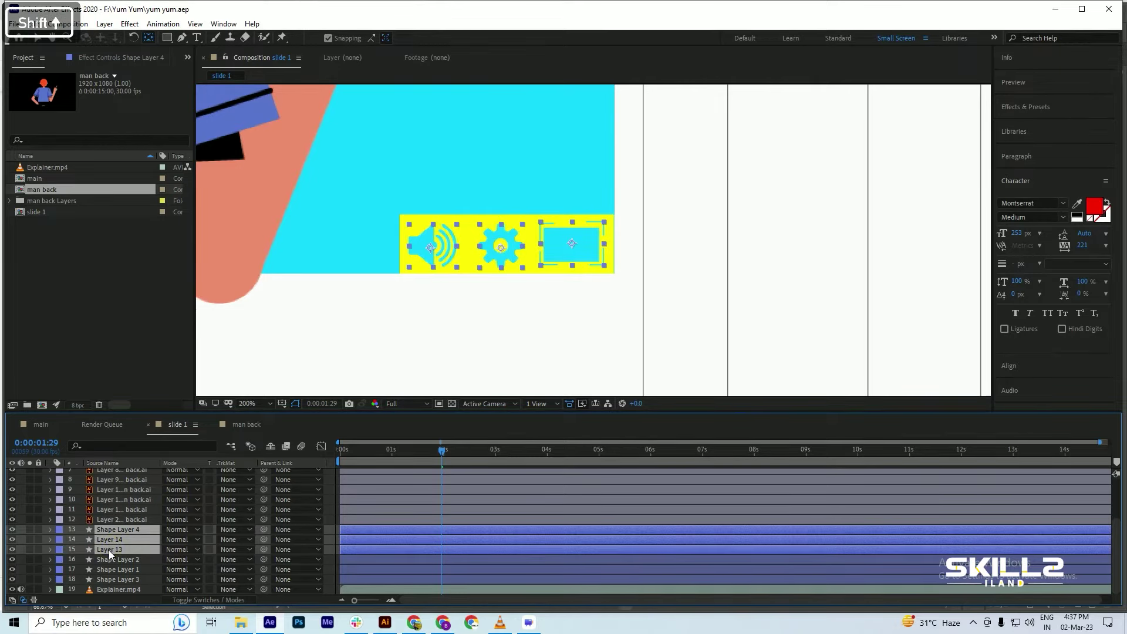
click(151, 38)
key(ctrl+s)
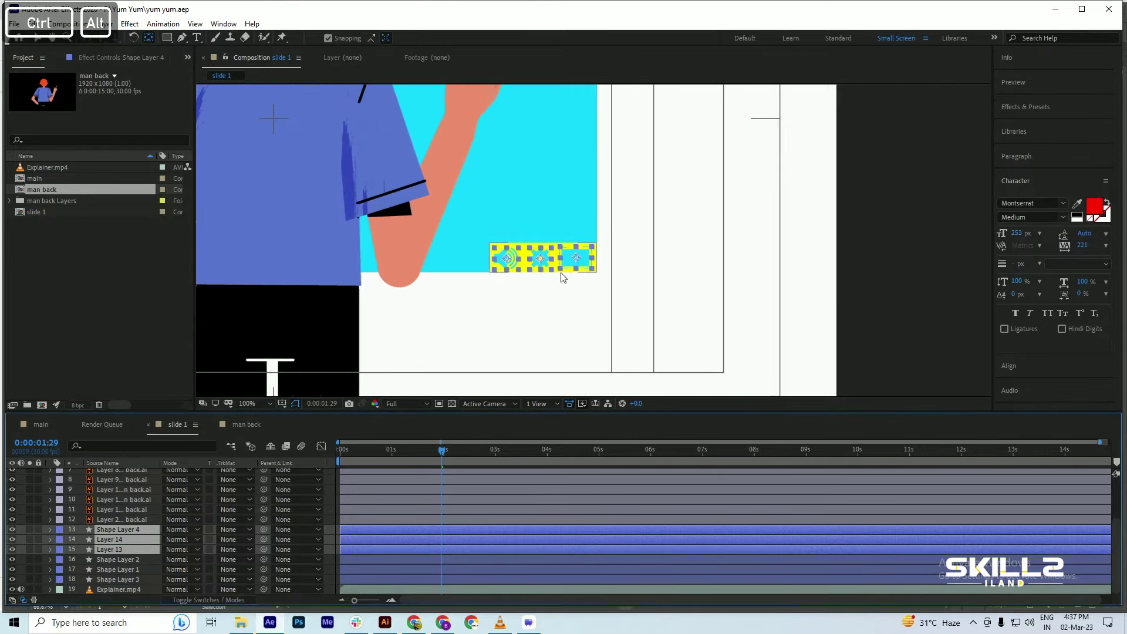
key(ctrl+s)
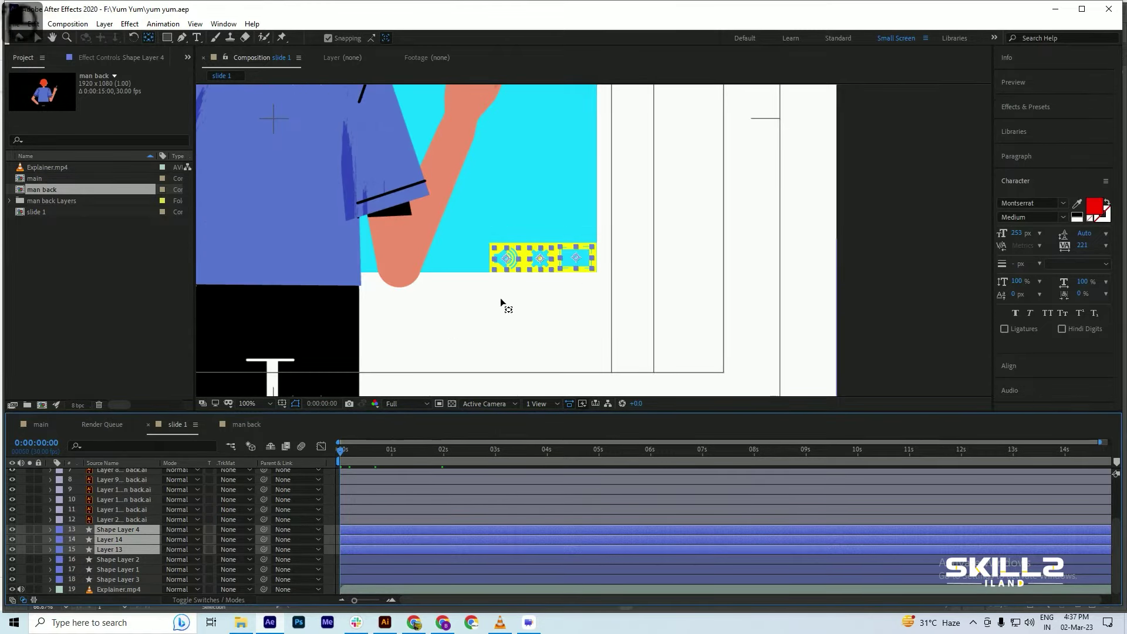
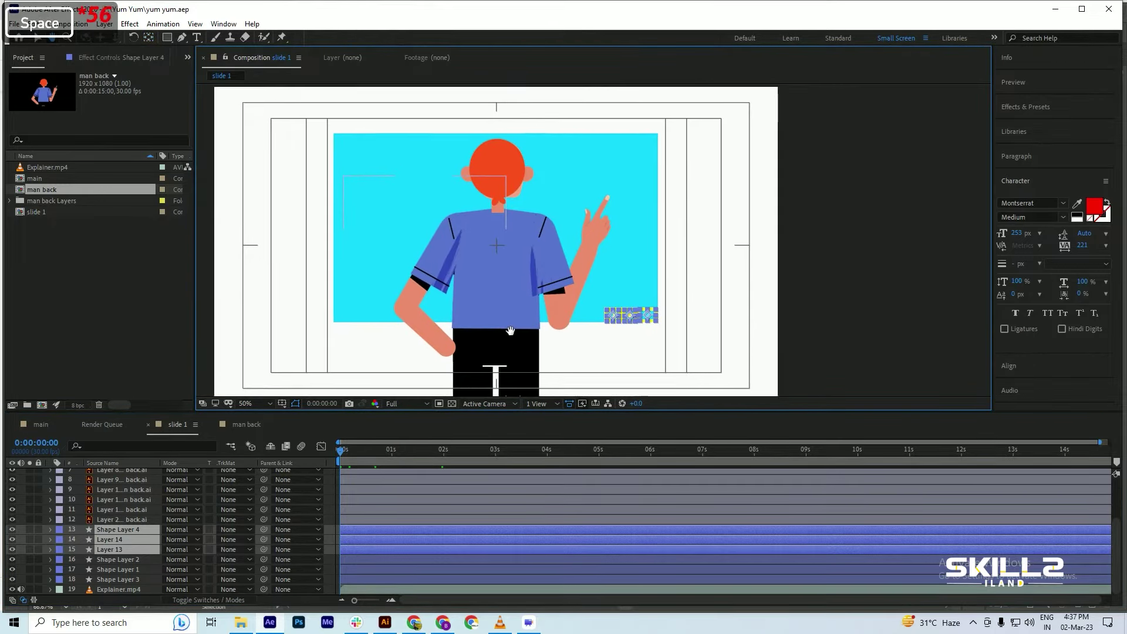
key(ctrl+s)
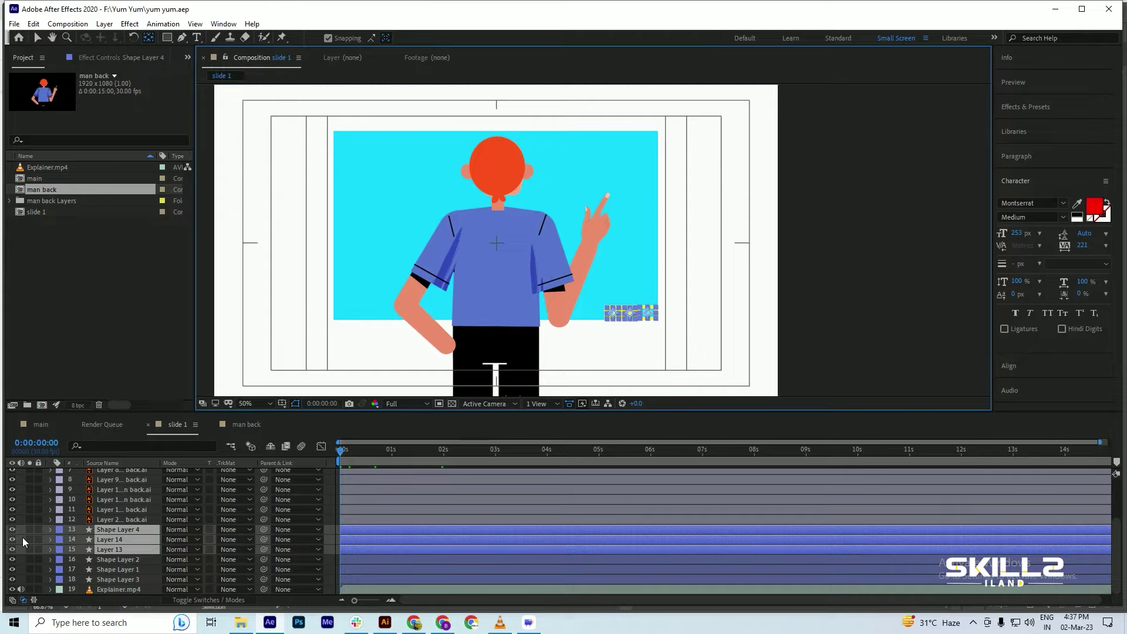
key(ctrl+s)
key(ctrl+s)
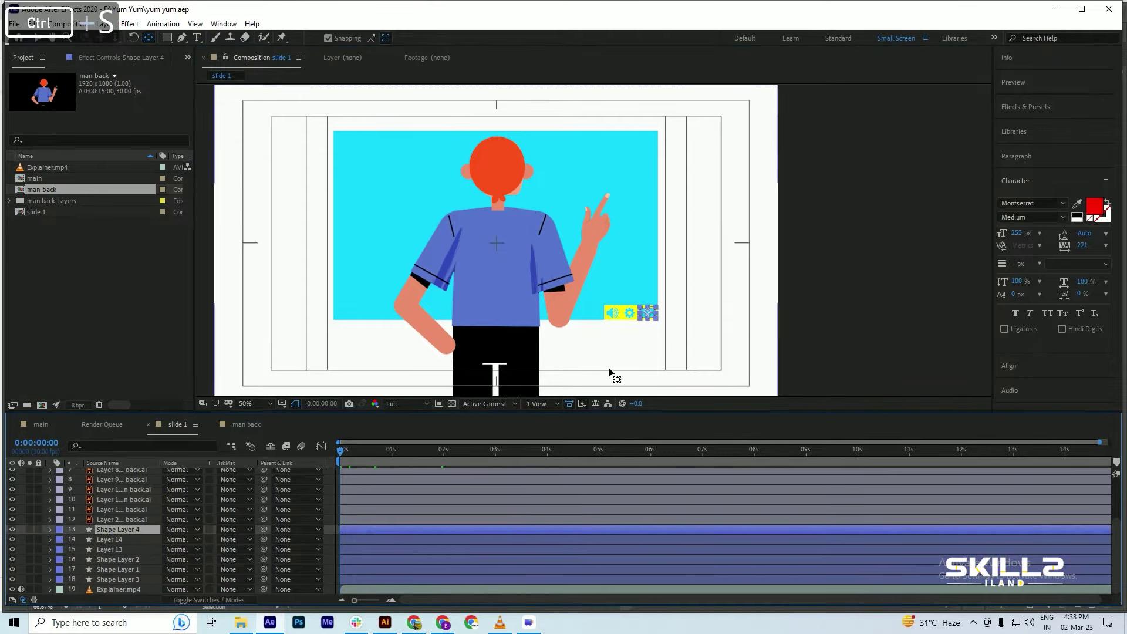
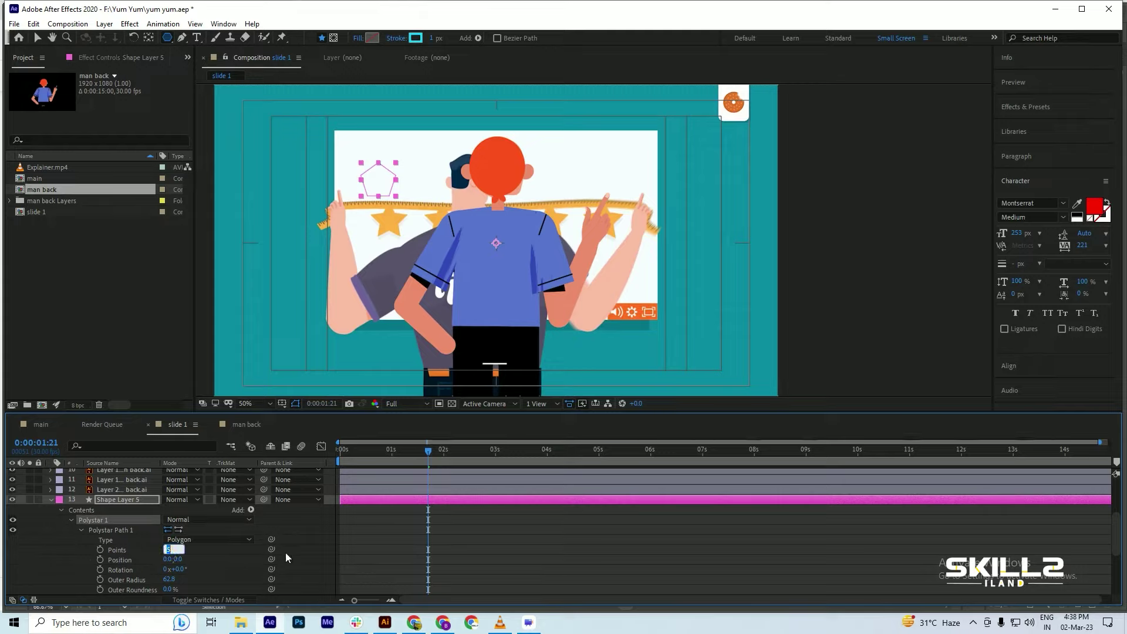
Set Polystar Path 1 Points to 5 on Shape Layer 5 and save the project
key(5)
key(Return)
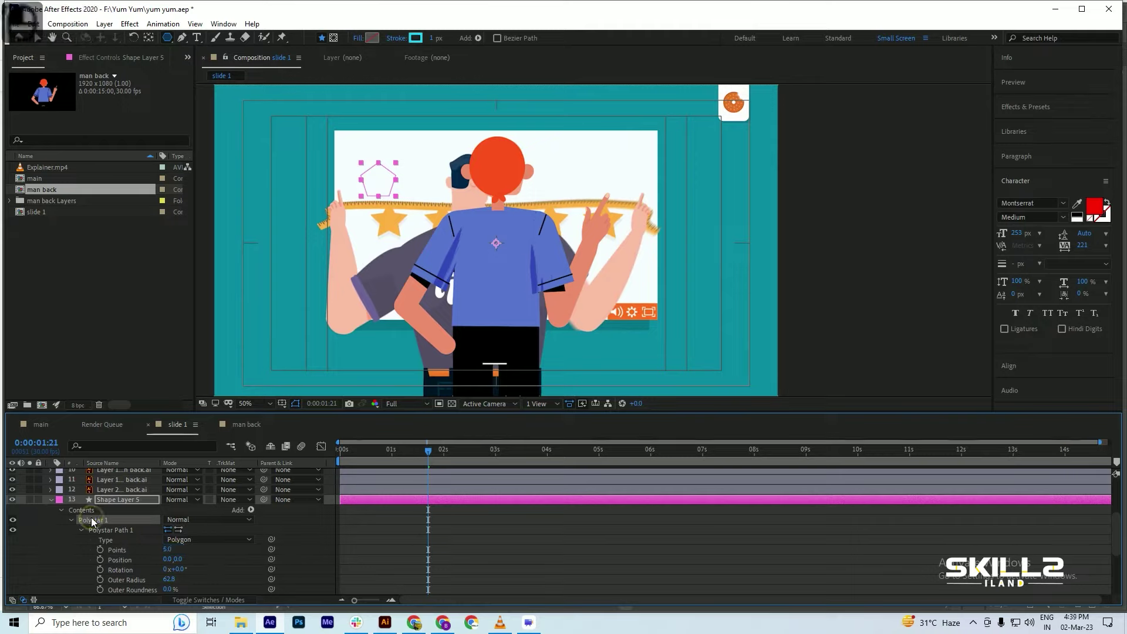
key(Delete)
key(ctrl+s)
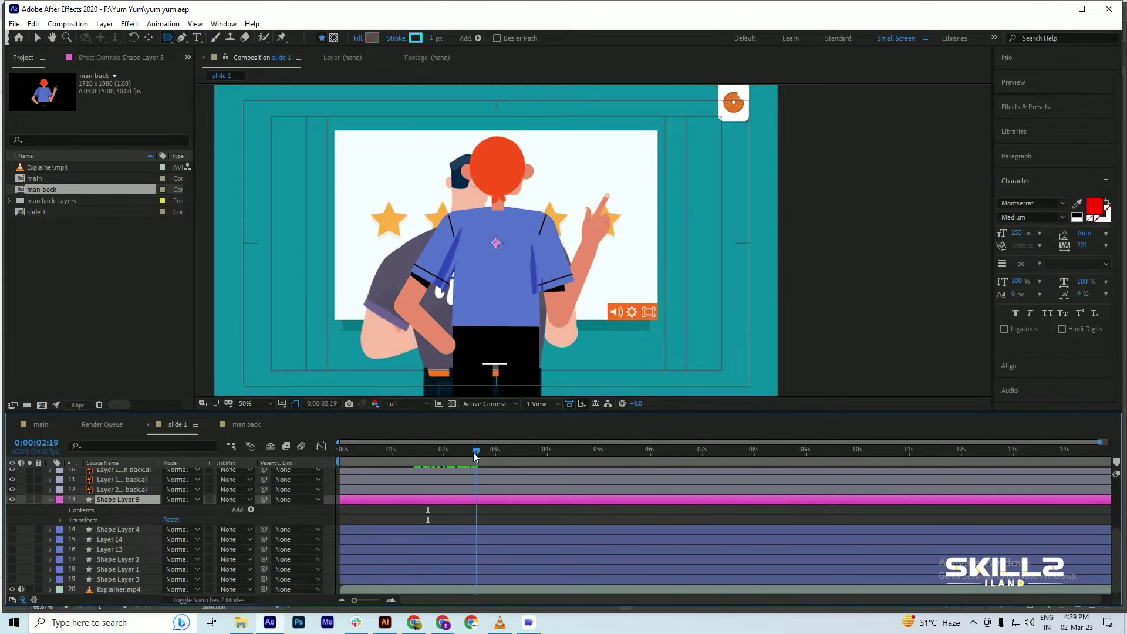
Preview playback briefly, then zoom out to view the whole slide 1 frame and save
key(space)
key(space)
key(space)
key(space)
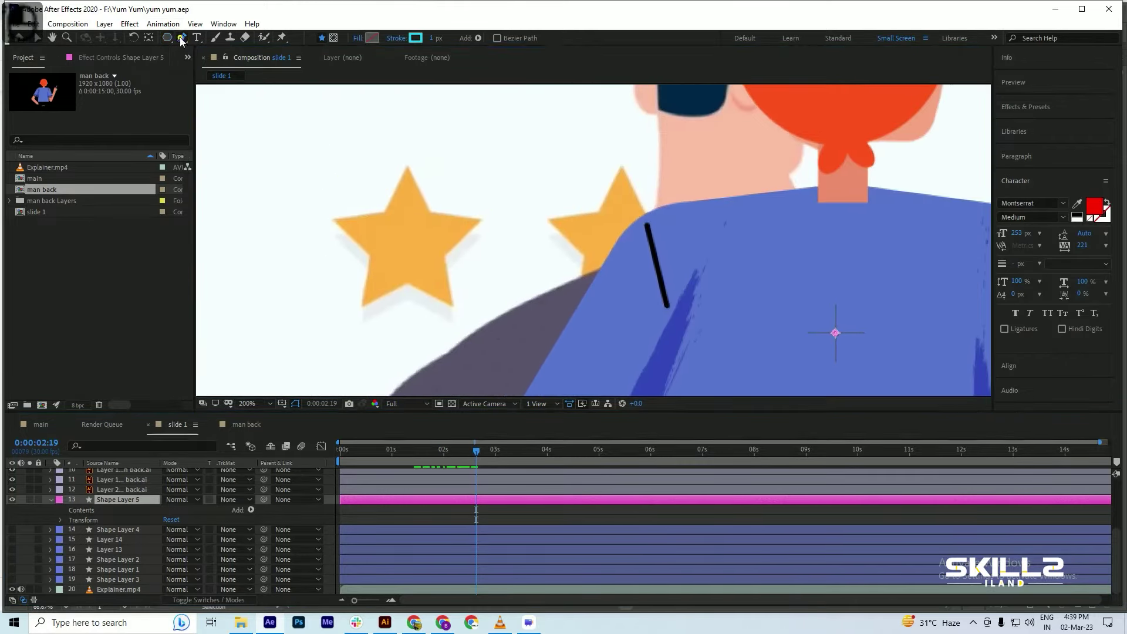
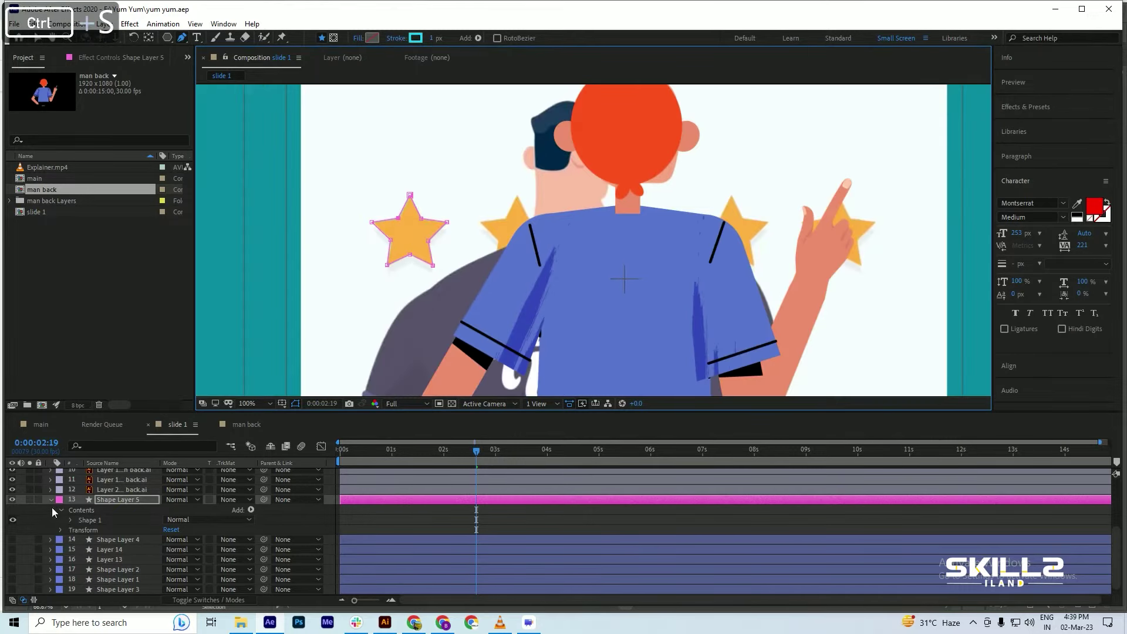
key(d)
key(ctrl+s)
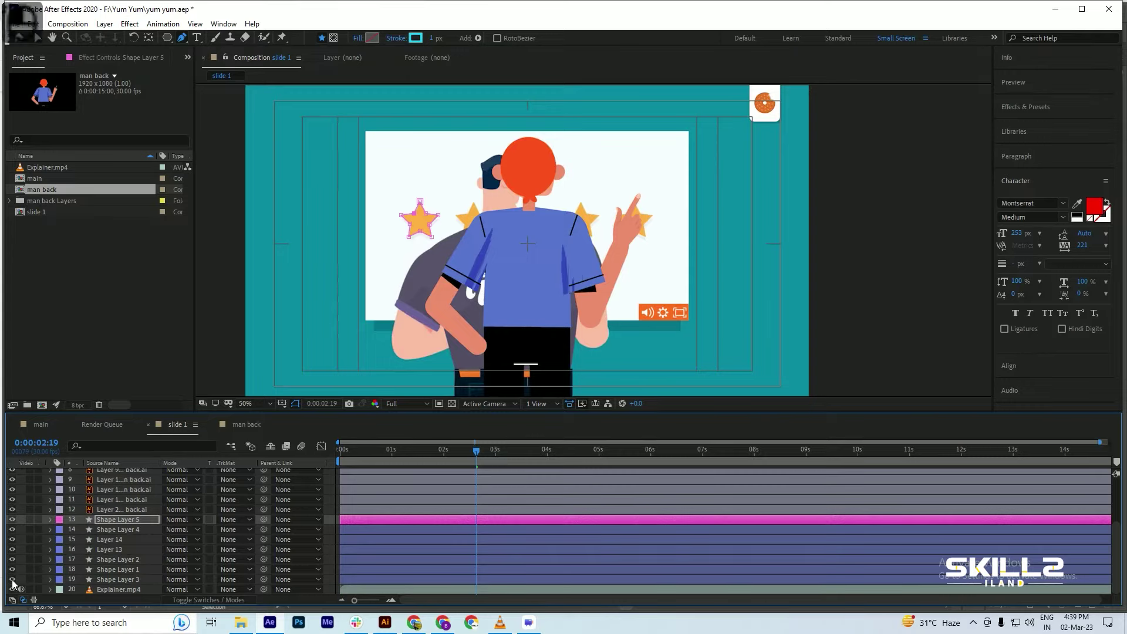
Hide Explainer.mp4 and give the star a white fill
key(ctrl+s)
key(d)
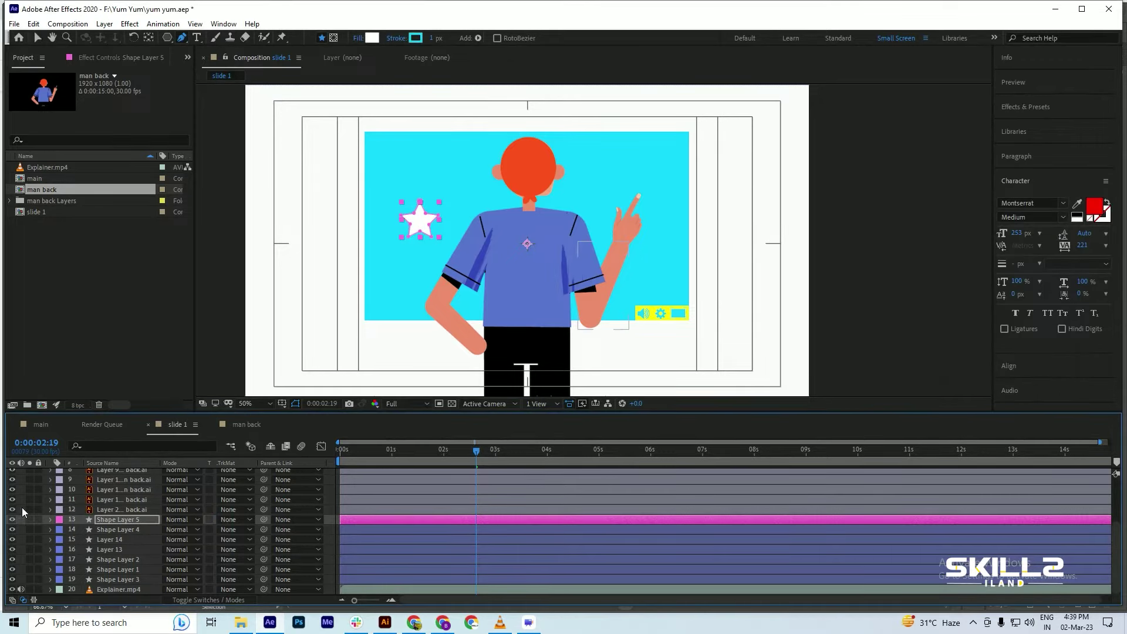
key(ctrl+s)
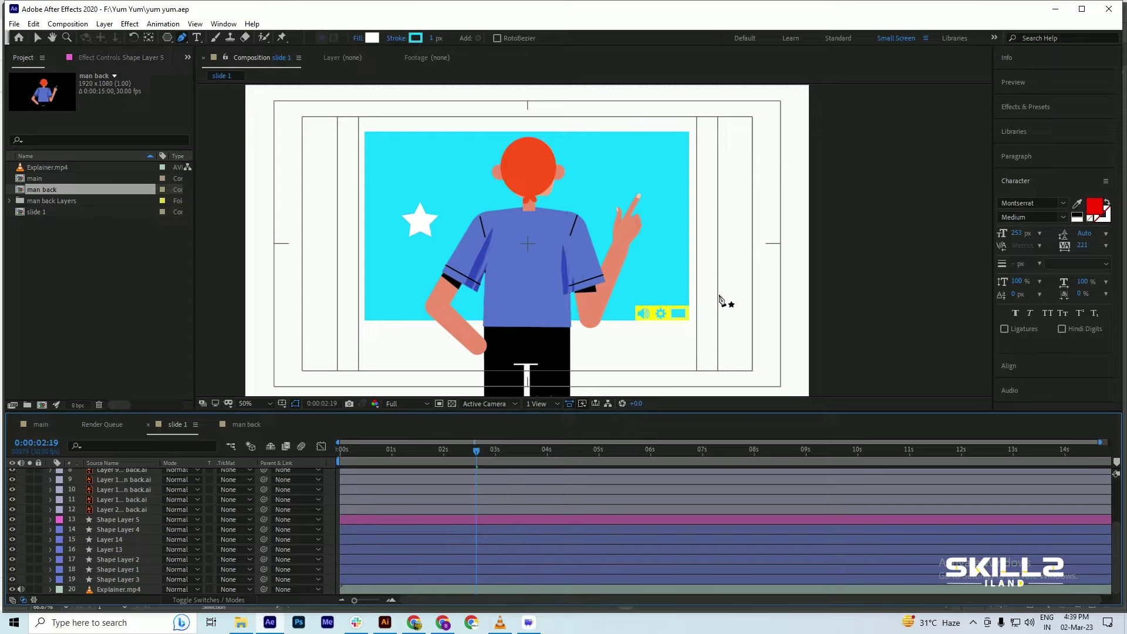
key(v)
Set the star's stroke to the copied yellow colour, inspect it zoomed in, then show the video again
key(d)
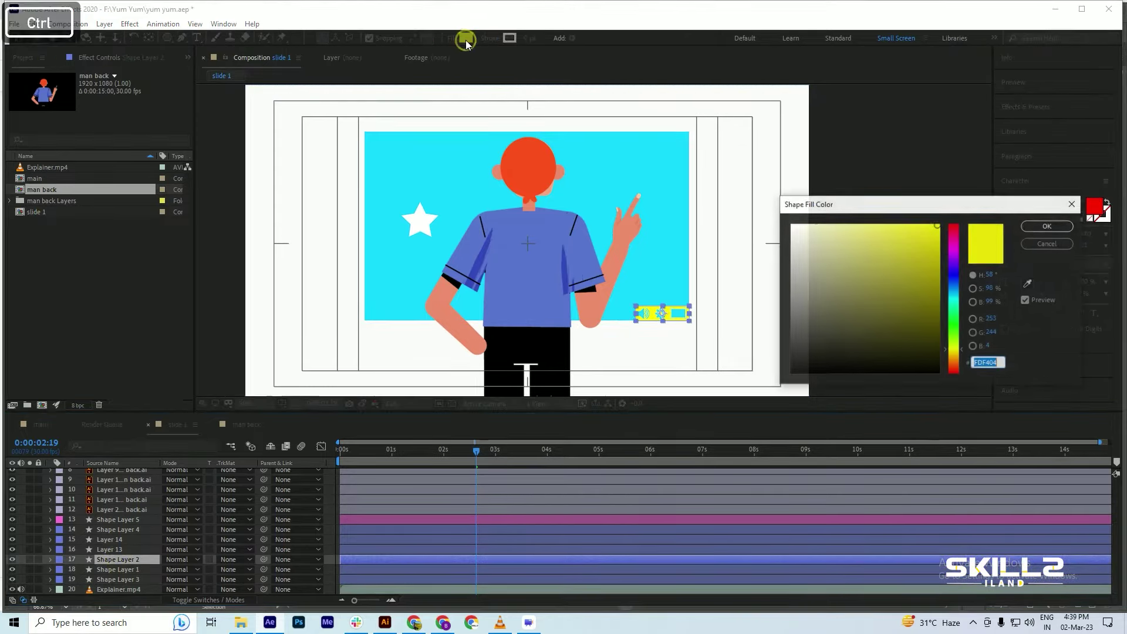
key(ctrl+c)
key(d)
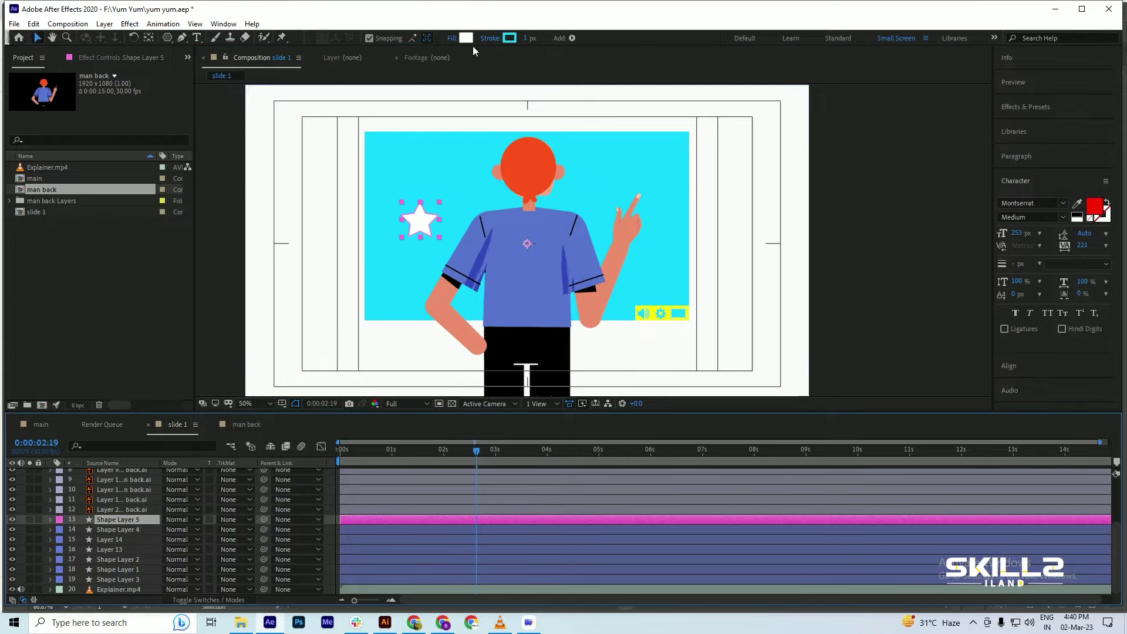
key(ctrl+v)
key(Return)
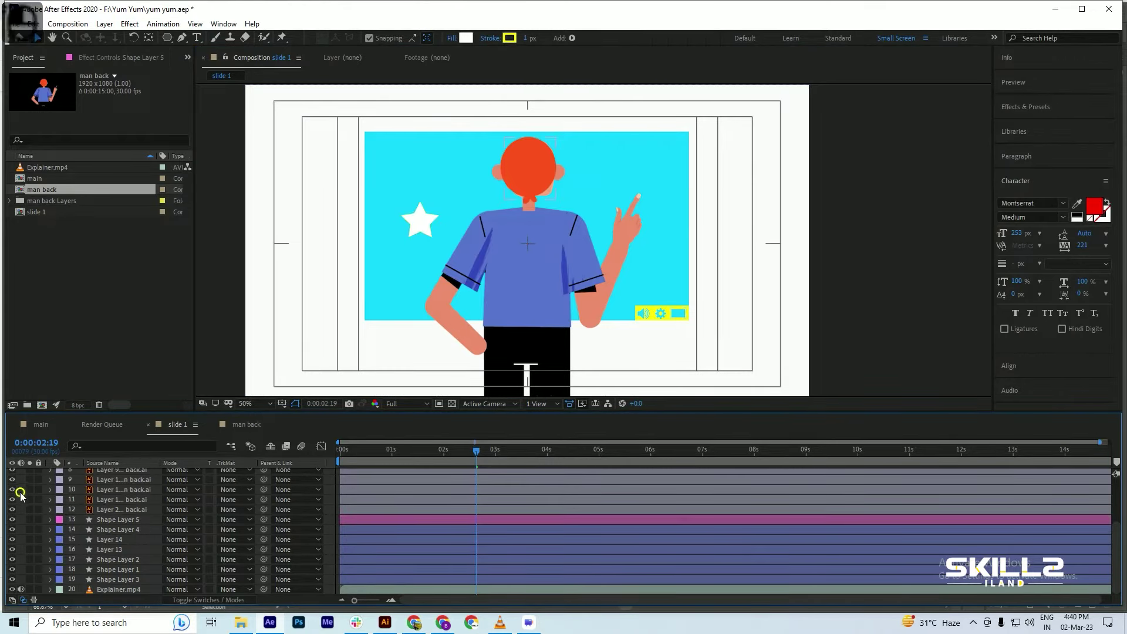
key(ctrl+s)
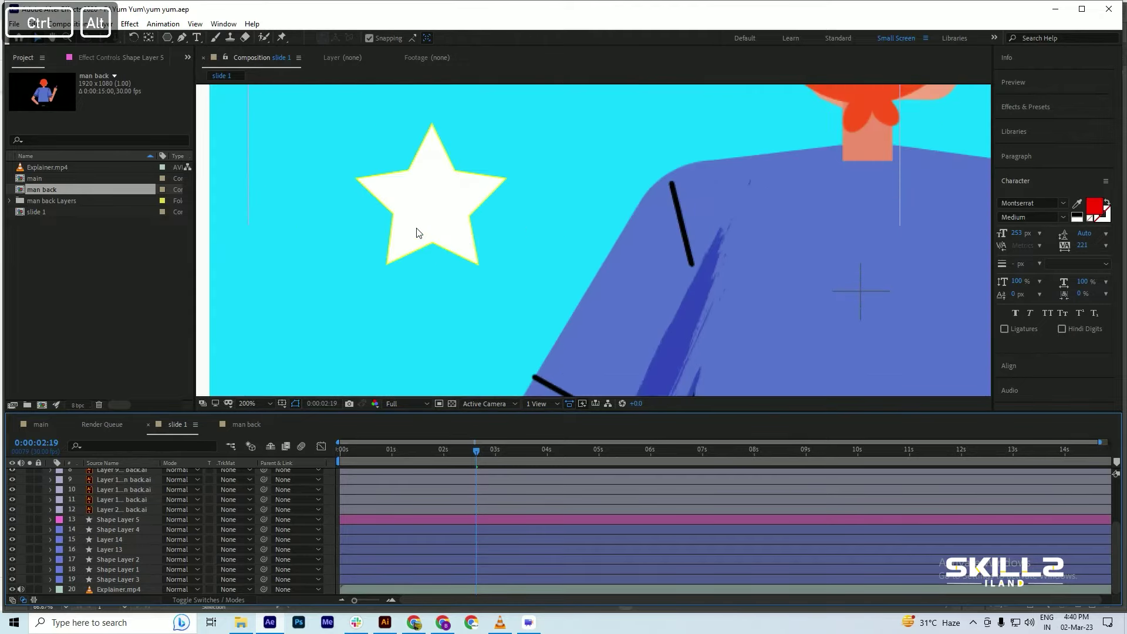
key(ctrl+s)
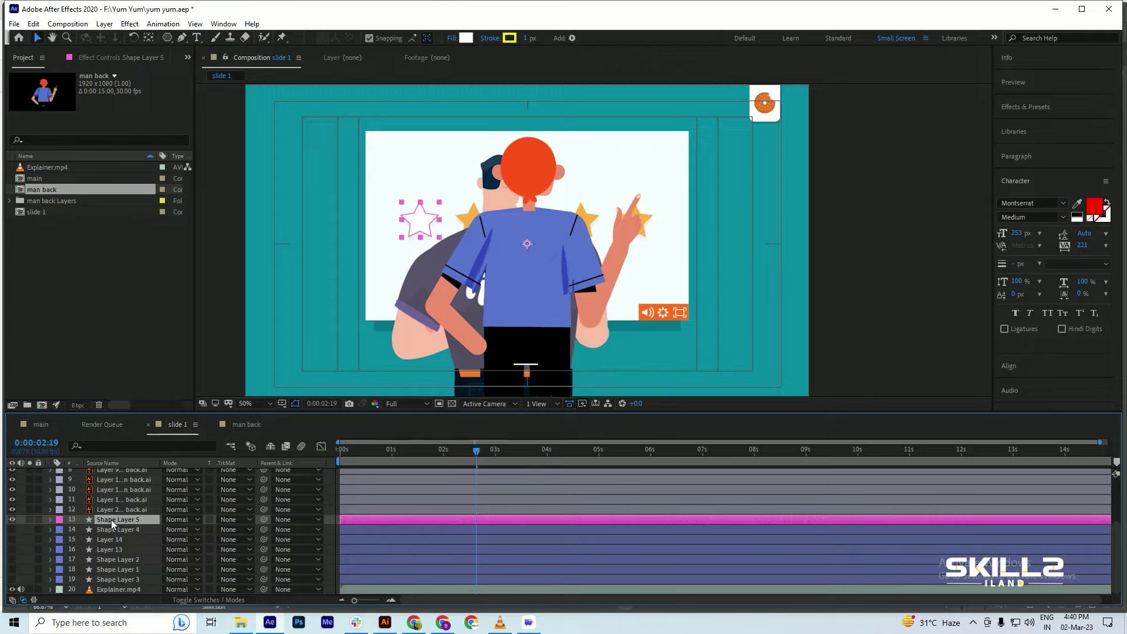
Duplicate the star twice, nudging each copy right over the next yellow stars
key(ctrl+d)
key(Right)
key(Right)
key(Right)
key(Right)
key(Right)
key(Right)
key(Right)
key(Right)
key(Right)
key(Right)
key(Right)
key(Right)
key(ctrl+d)
key(Right)
key(Right)
key(Right)
key(Right)
Duplicate two more stars, nudge them into place to complete the row of five, and save
key(ctrl+d)
key(Right)
key(Right)
key(Right)
key(Right)
key(Right)
key(Right)
key(Left)
key(ctrl+d)
key(Right)
key(Left)
key(Right)
key(Right)
key(Right)
key(Right)
key(Right)
key(Right)
key(Right)
key(Right)
key(ctrl+s)
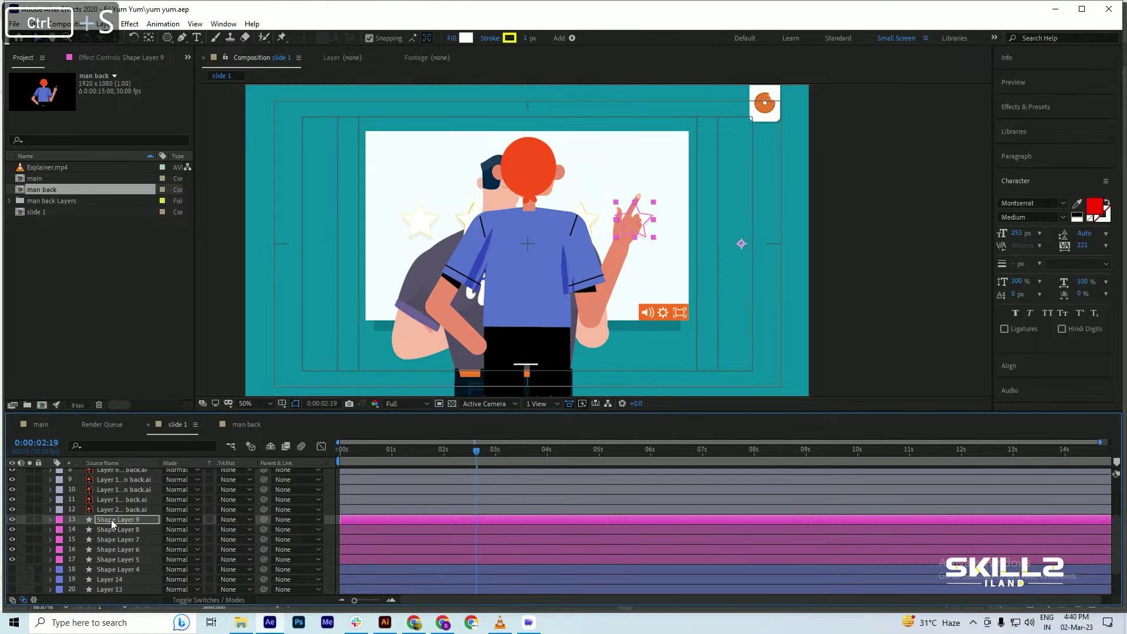
Pick the Pan Behind (Anchor Point) tool for the five star layers and save
click(103, 564)
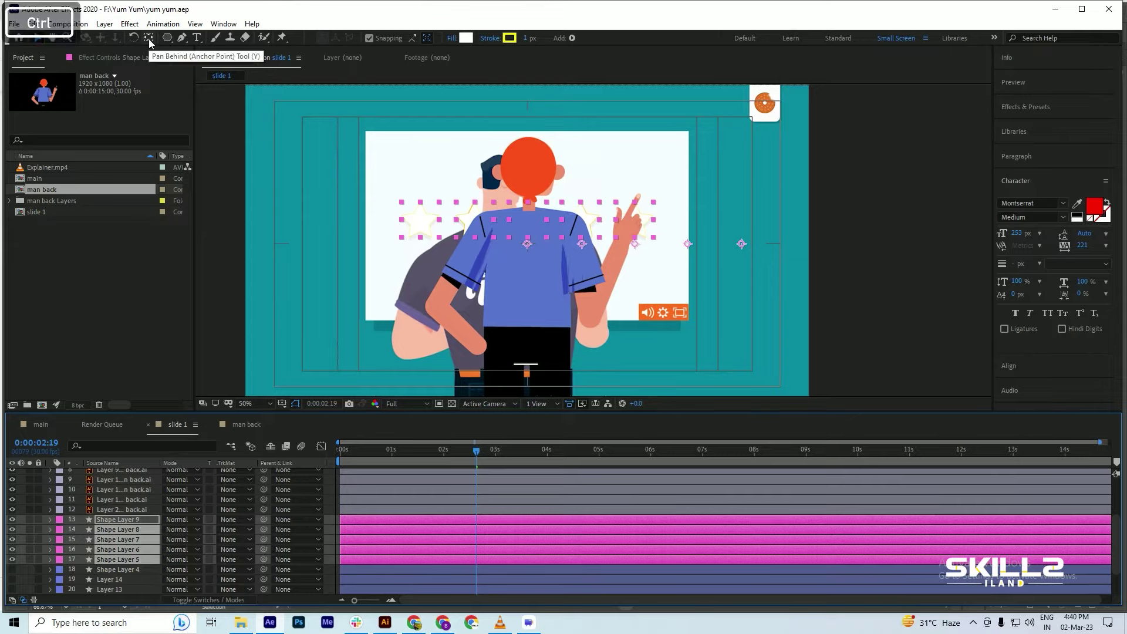
key(ctrl+s)
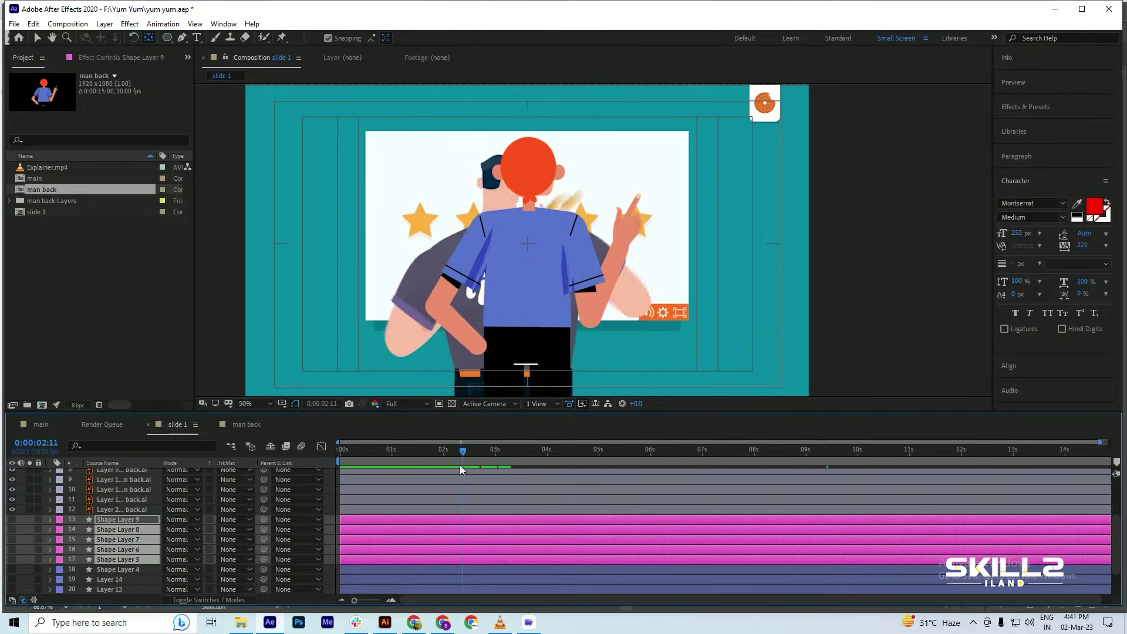
Save the project after renaming and parenting the man's body-part layers
key(ctrl+s)
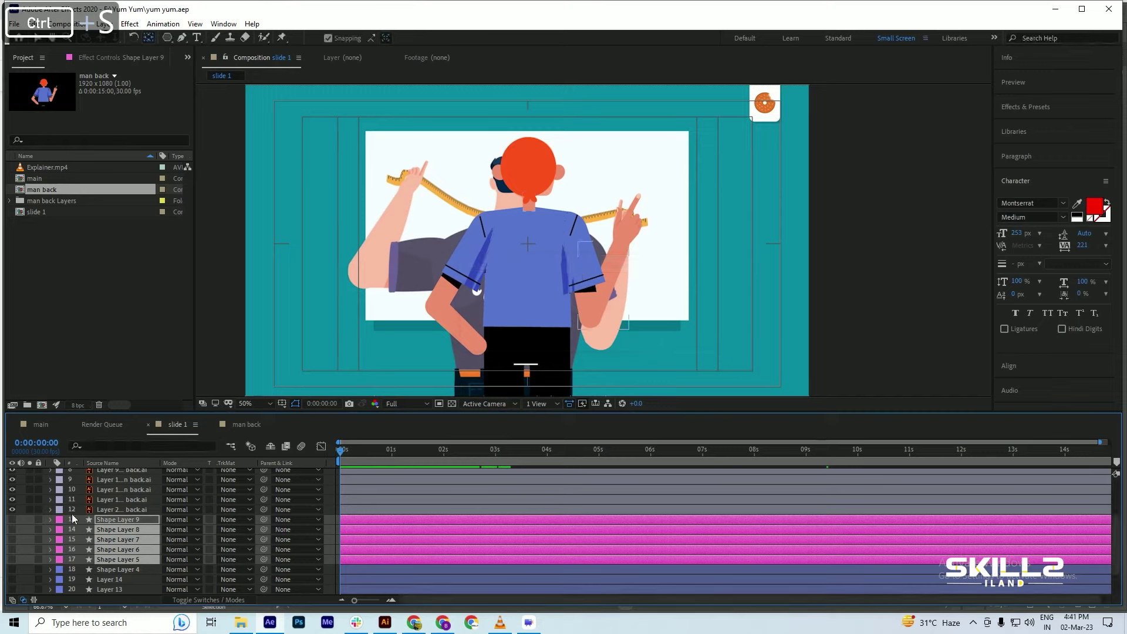
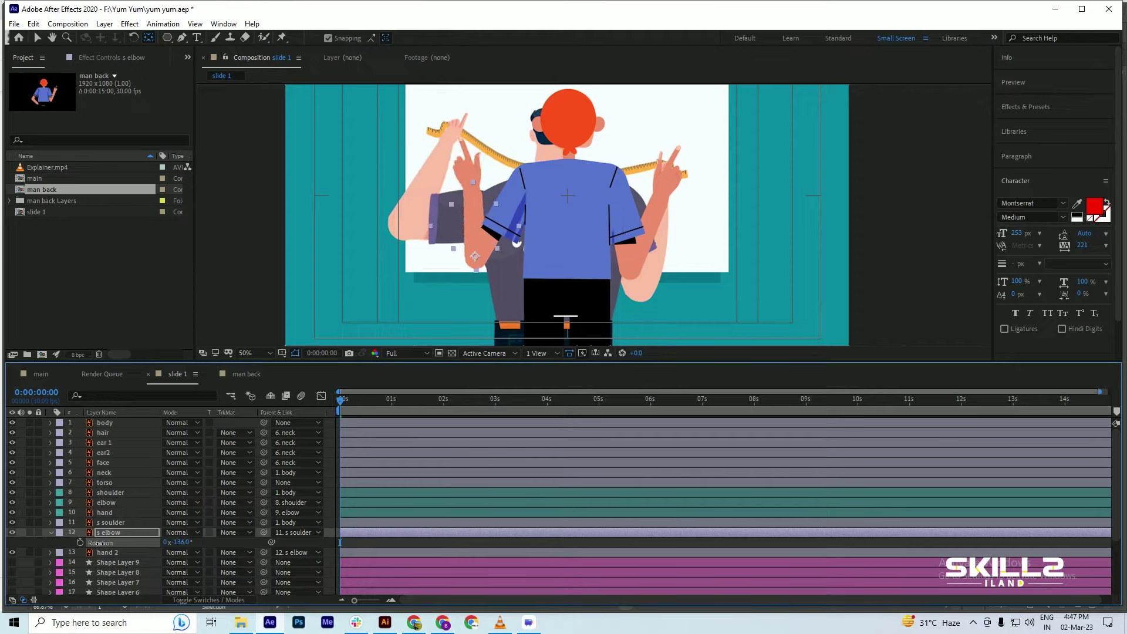
Set the 's soulder' layer's pivot at the top of the sleeve and rotate it 9.5°
key(ctrl+s)
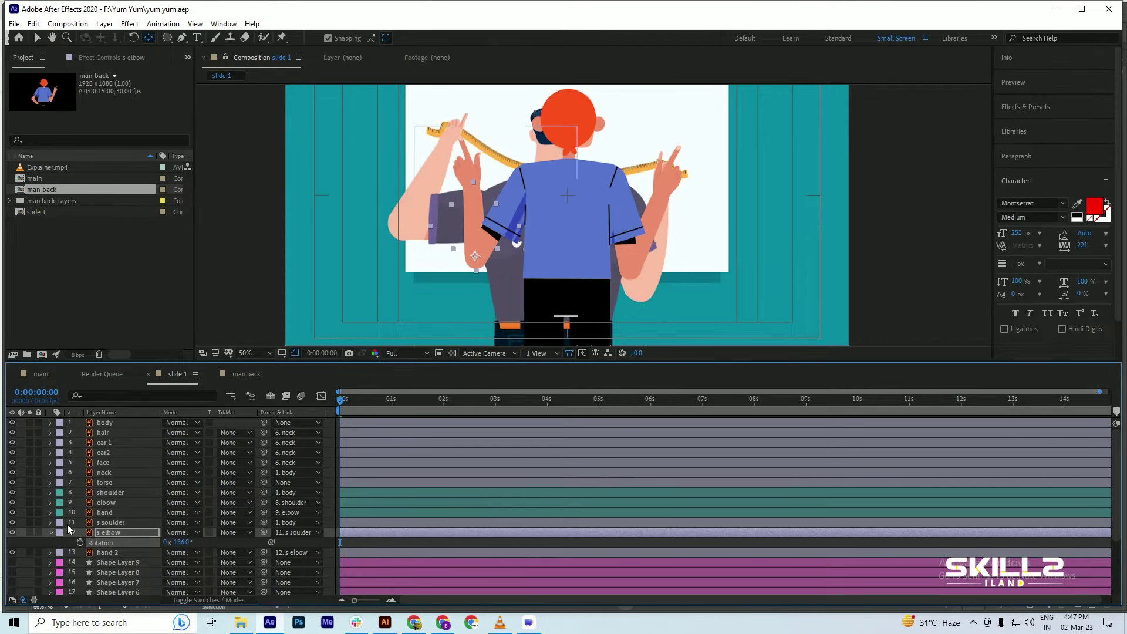
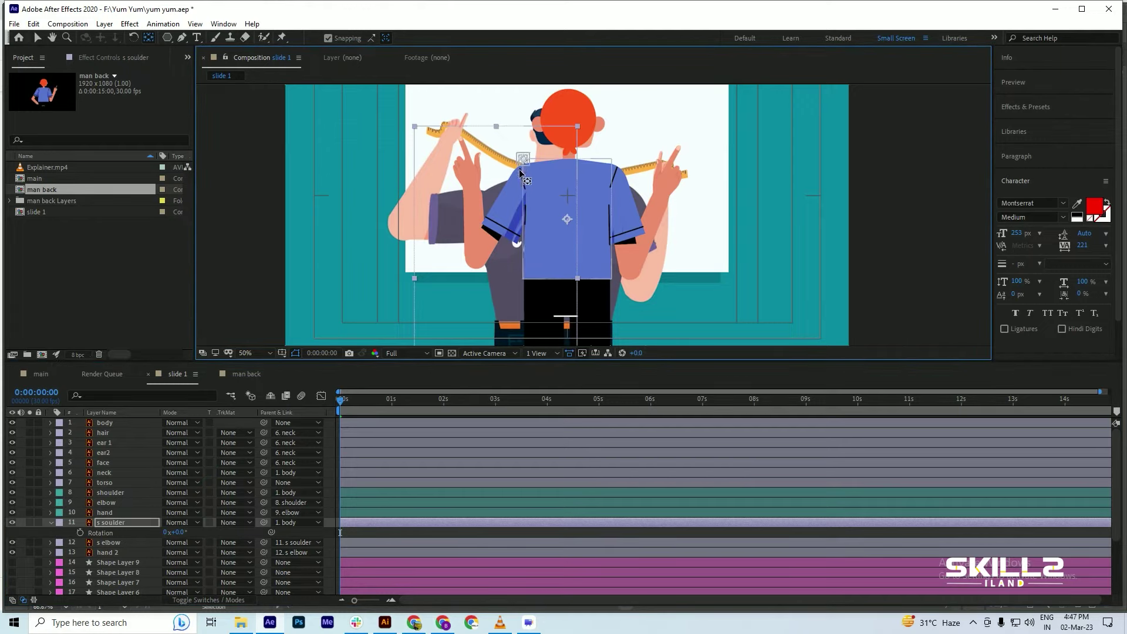
key(ctrl+s)
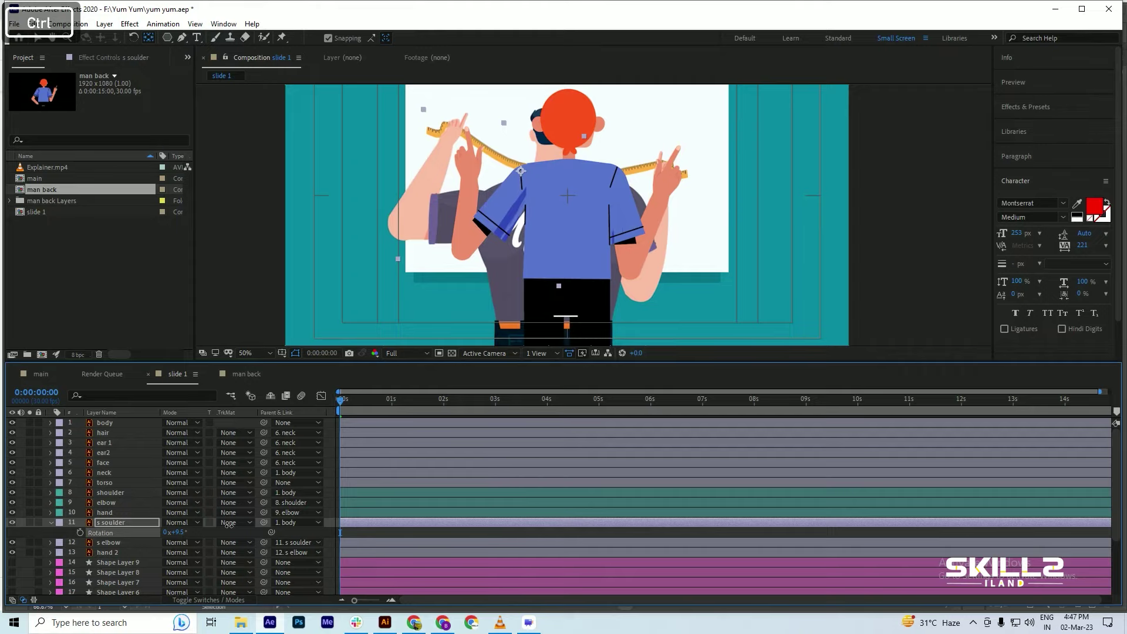
key(ctrl+s)
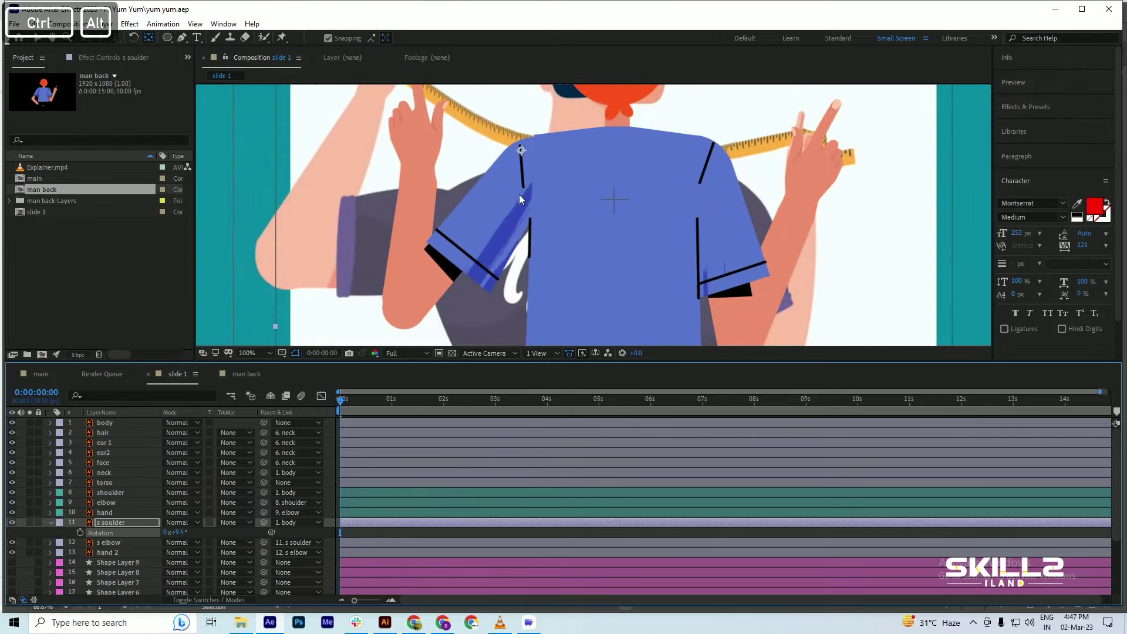
key(ctrl+s)
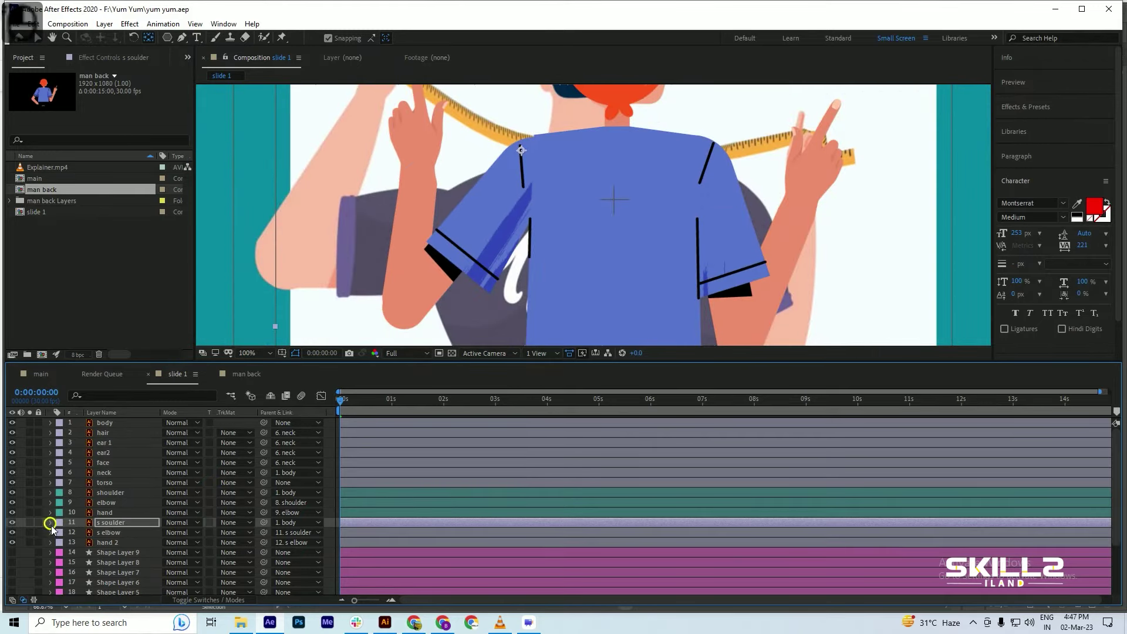
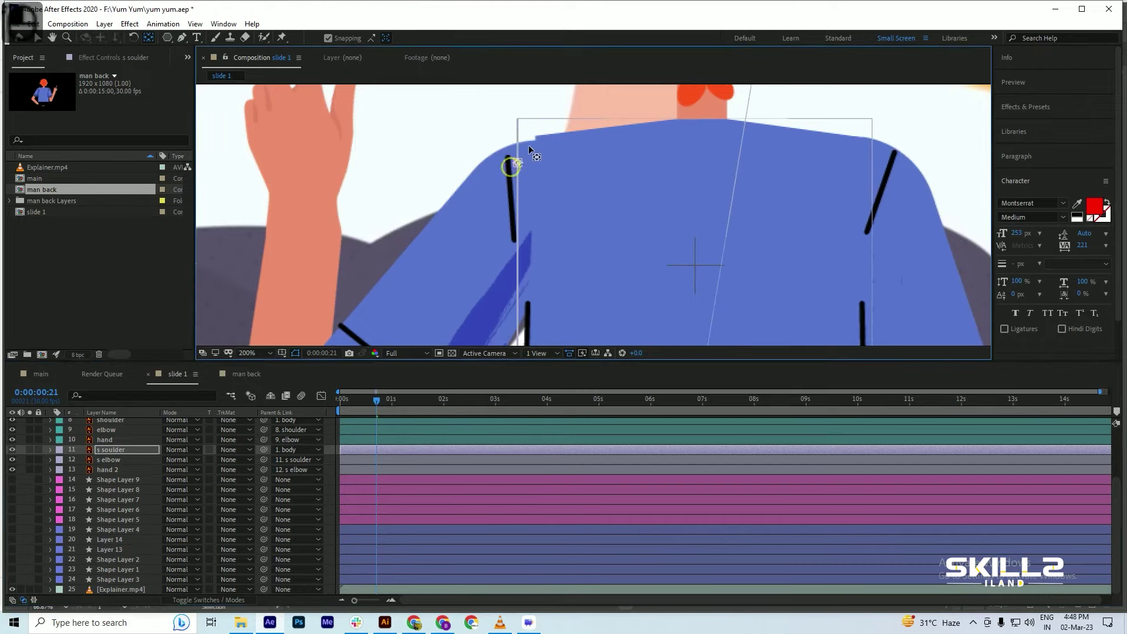
Place the 's soulder' anchor on the shirt's shoulder seam, then zoom back out to the whole scene
key(ctrl+s)
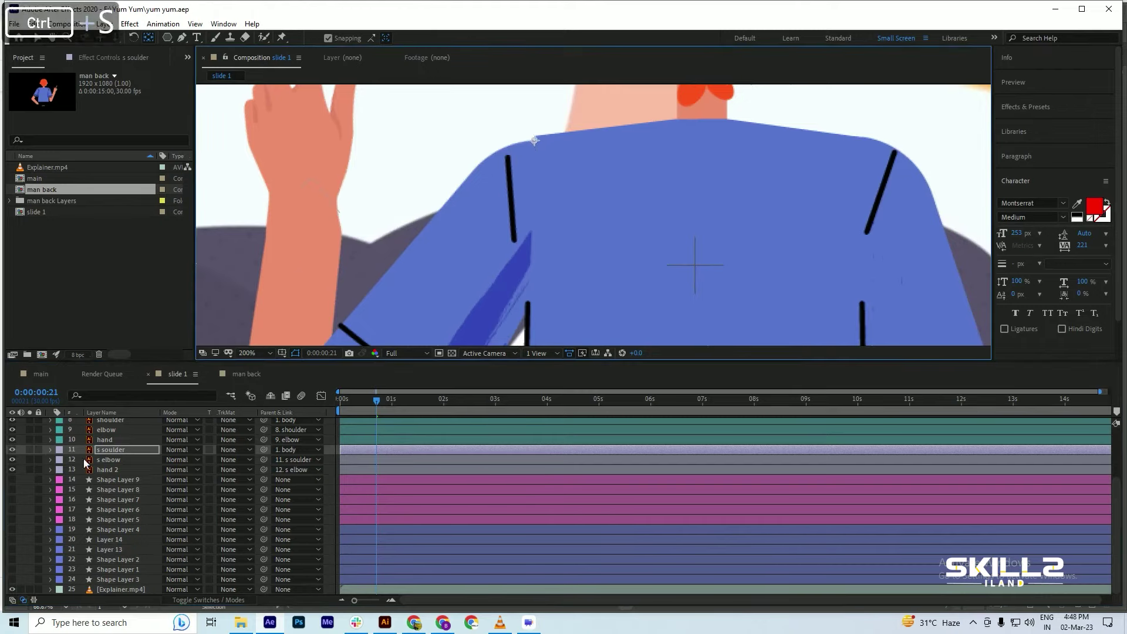
key(Up)
key(Up)
key(Up)
key(Up)
key(Up)
key(ctrl+s)
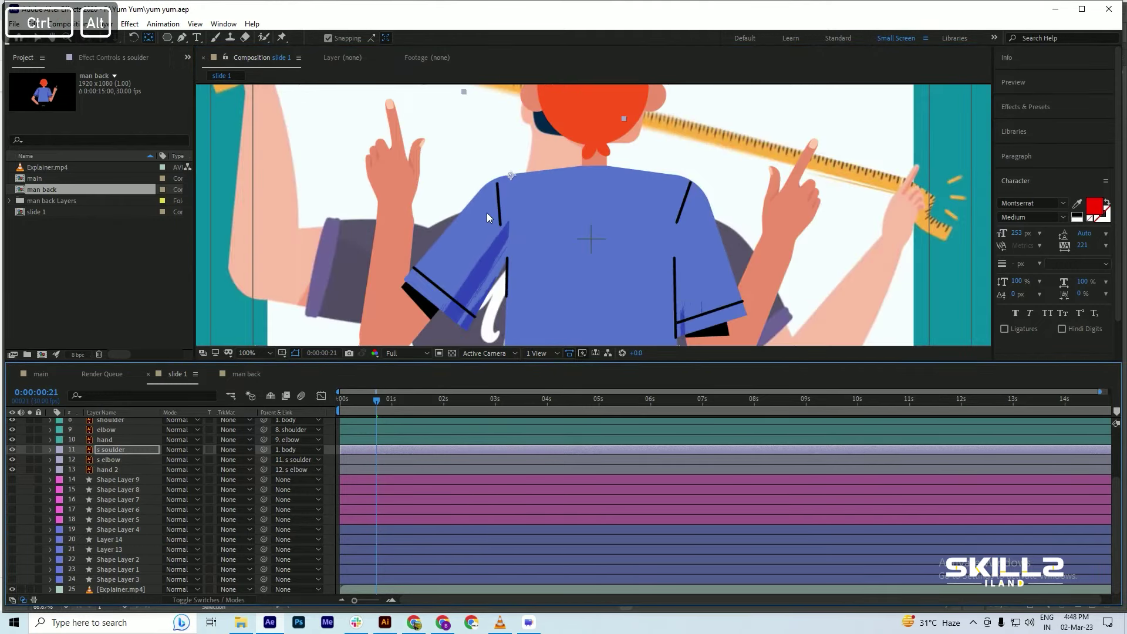